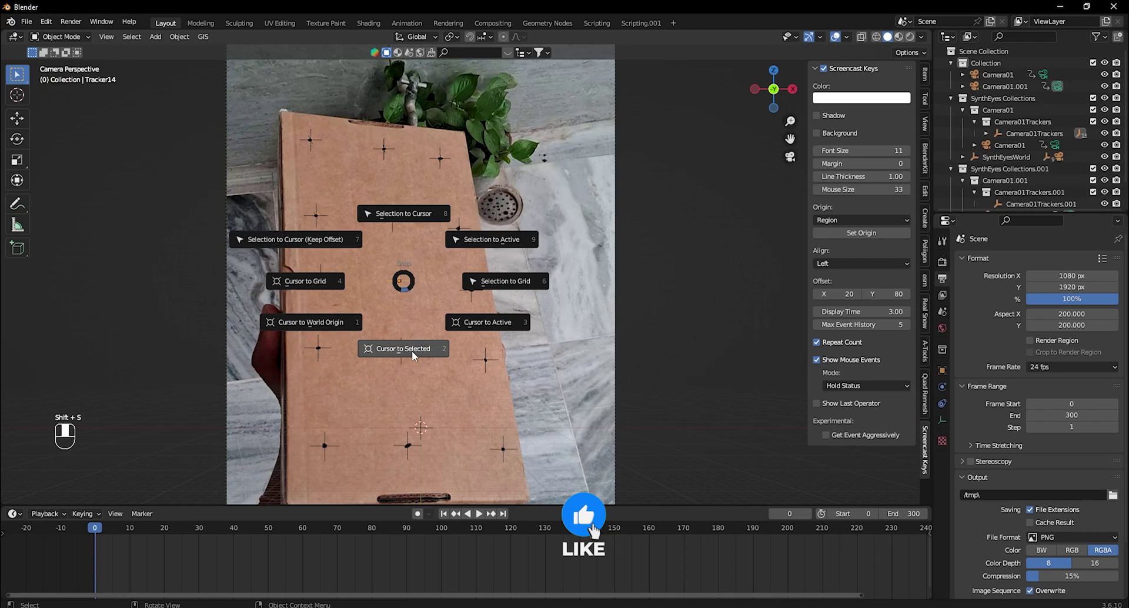
# Add a plane and confirm its size so it covers the tracked box face.
pyautogui.press('shift+a')
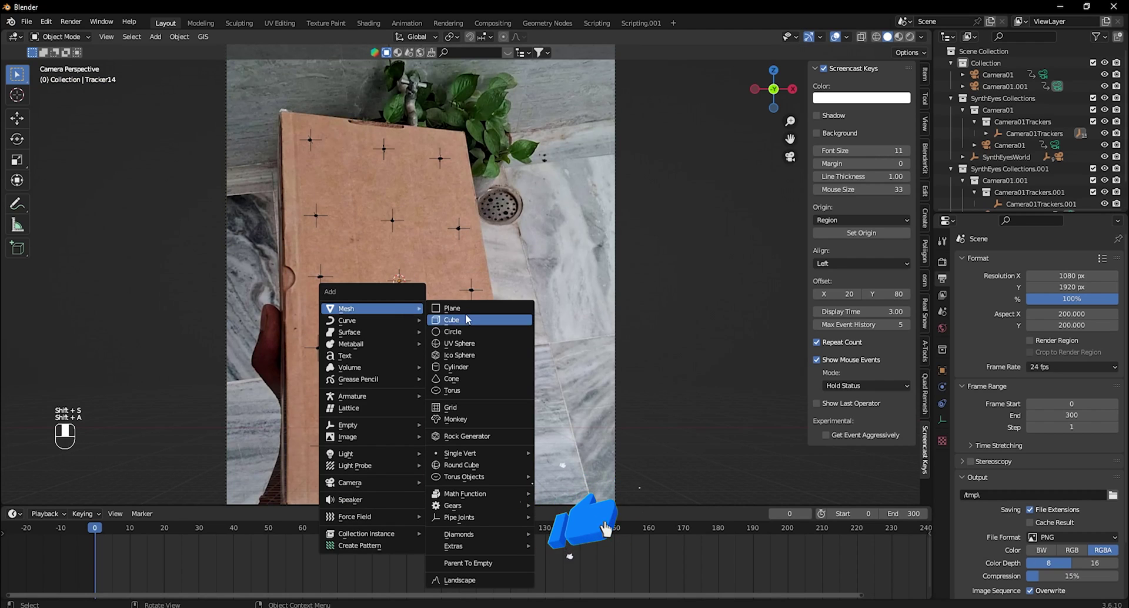
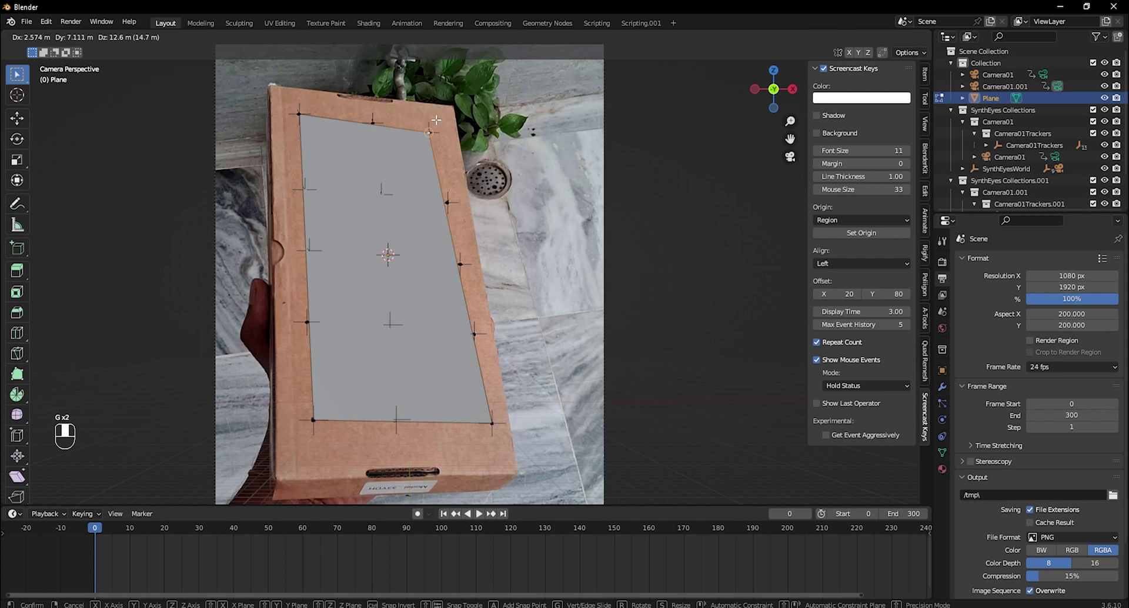
pyautogui.press('Tab')
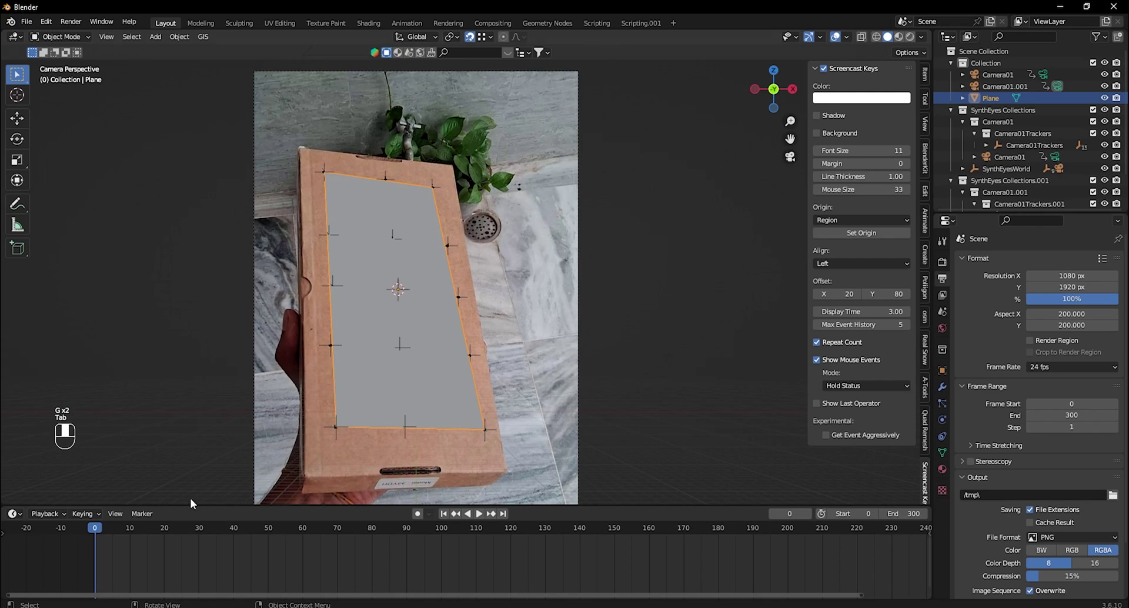
# Scrub the timeline and orbit the view to check the plane stays on the box.
pyautogui.moveTo(103, 533); pyautogui.dragTo(239, 547)
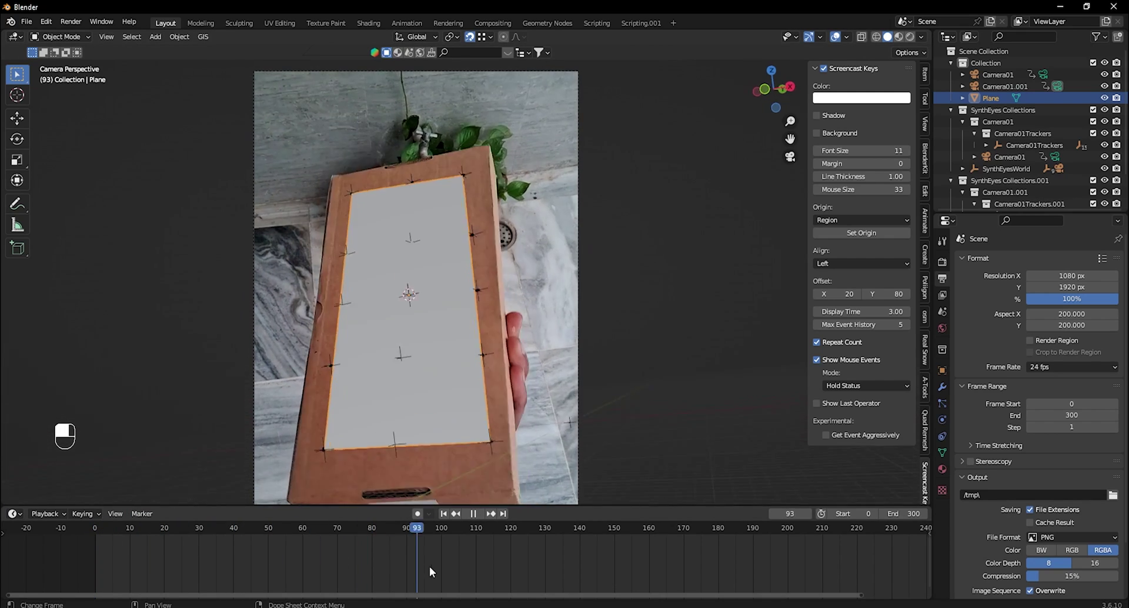
pyautogui.press('KP_7')
pyautogui.moveTo(467, 293); pyautogui.dragTo(520, 302)
pyautogui.moveTo(673, 346); pyautogui.dragTo(656, 336)
# Delete the unneeded objects and snap the 3D cursor, ready to add a new object.
pyautogui.press('Delete')
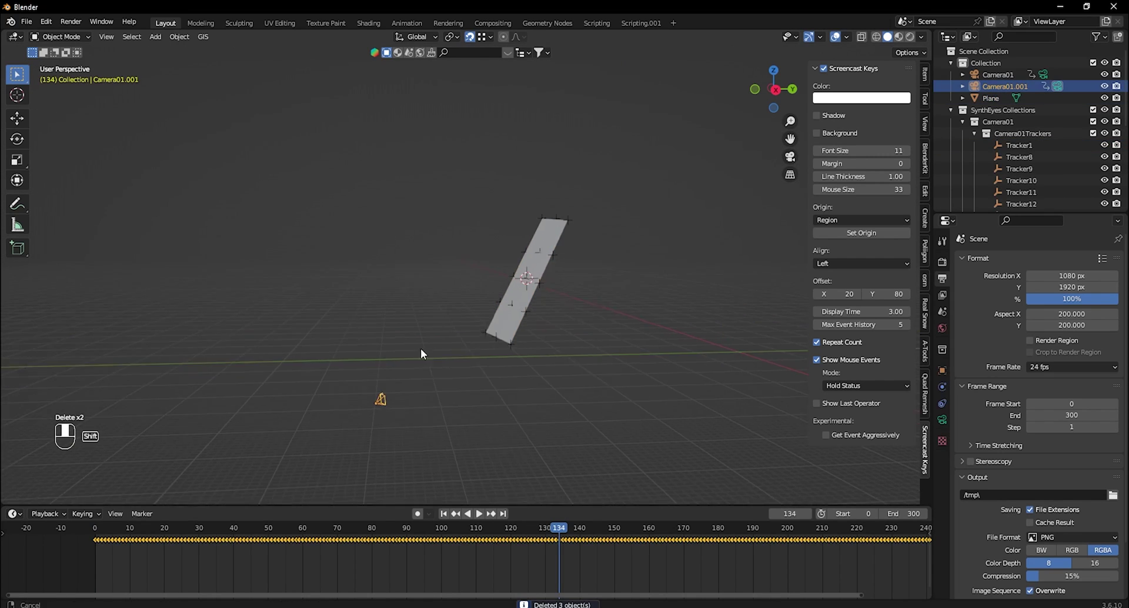
pyautogui.press('shift+s')
pyautogui.press('shift+a')
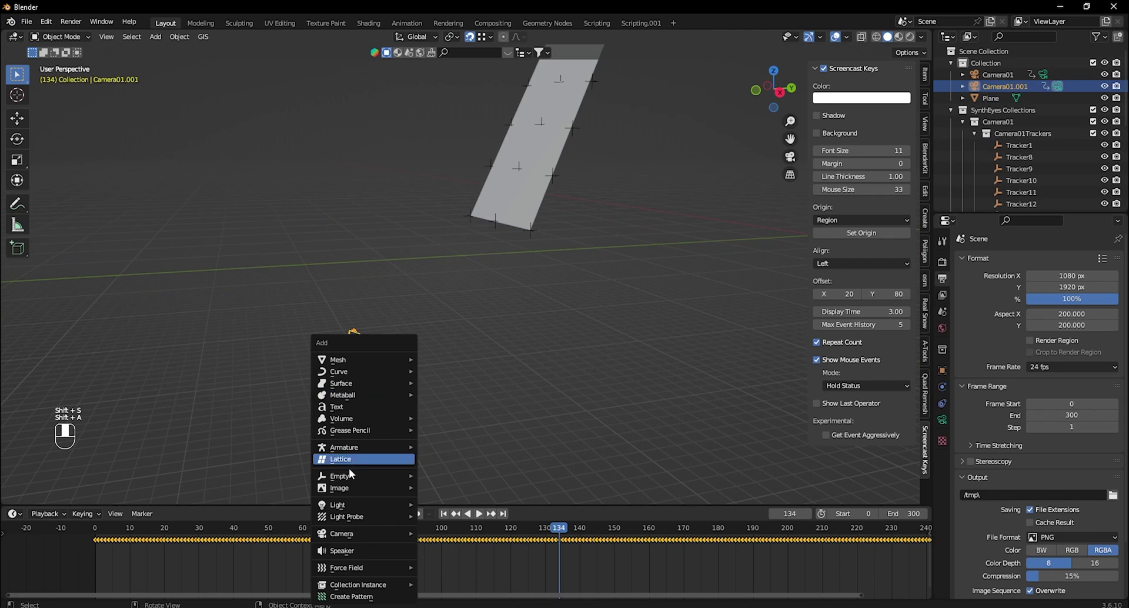
# Add a Plain Axes empty and parent the camera and trackers to it.
pyautogui.press('s')
pyautogui.moveTo(539, 128); pyautogui.dragTo(358, 399)
pyautogui.click(341, 373)
pyautogui.press('ctrl+p')
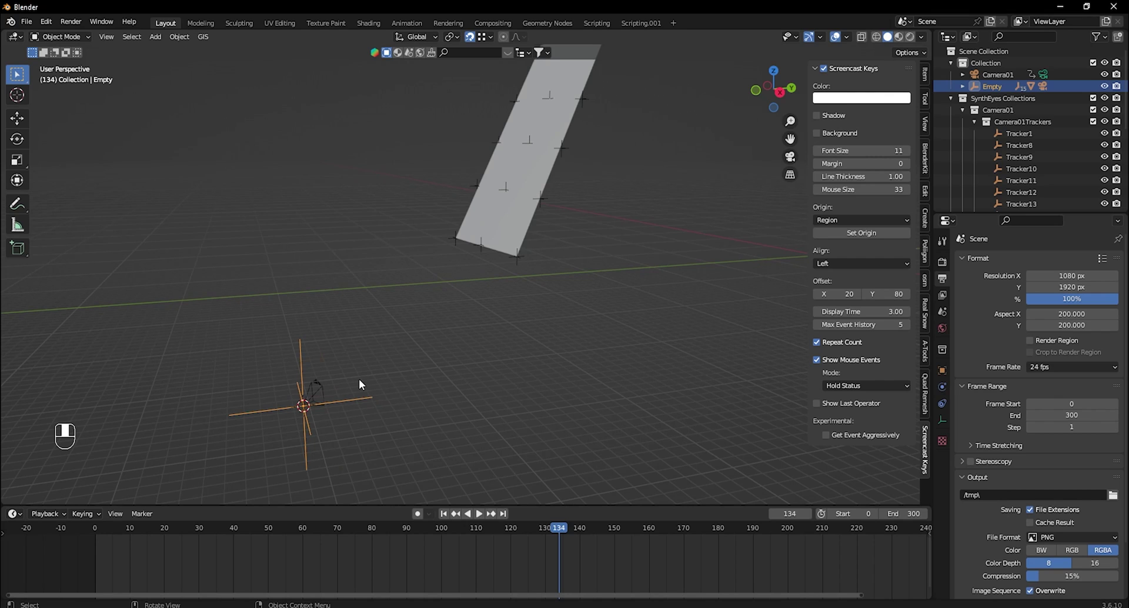
# Rotate the tracked setup in side view so the trackers start to level out.
pyautogui.press('KP_1')
pyautogui.press('KP_3')
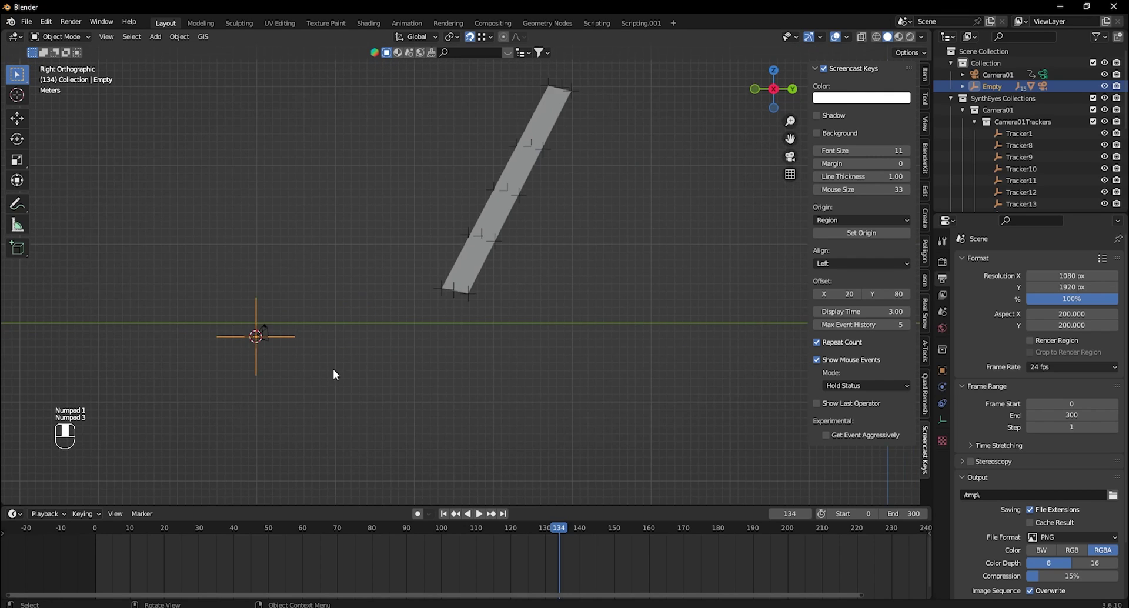
pyautogui.press('r')
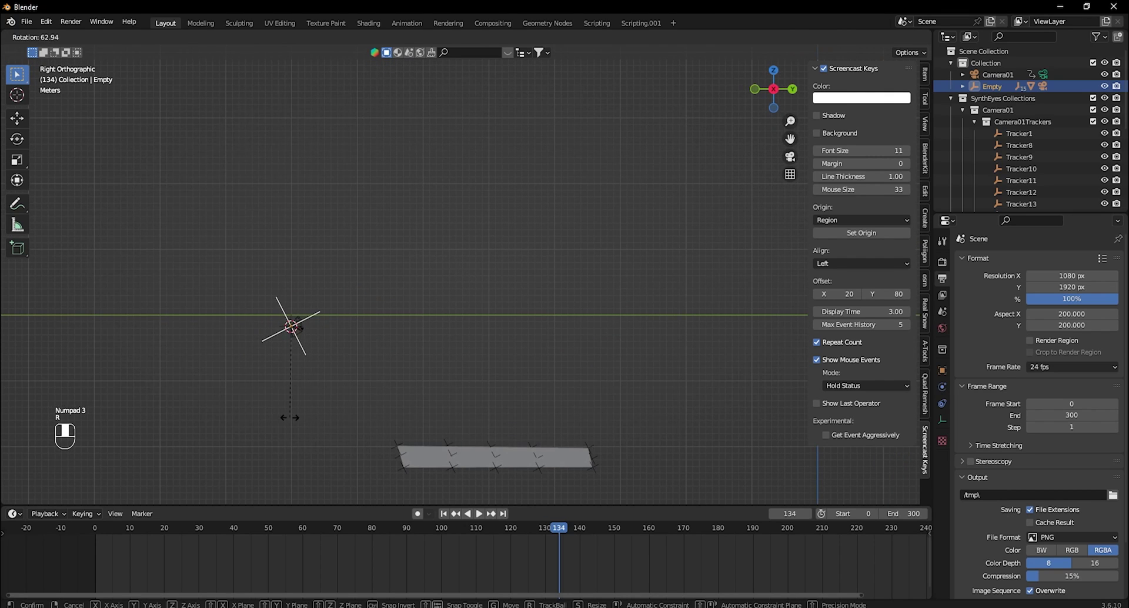
pyautogui.press('r')
pyautogui.press('shift+z')
pyautogui.press('r')
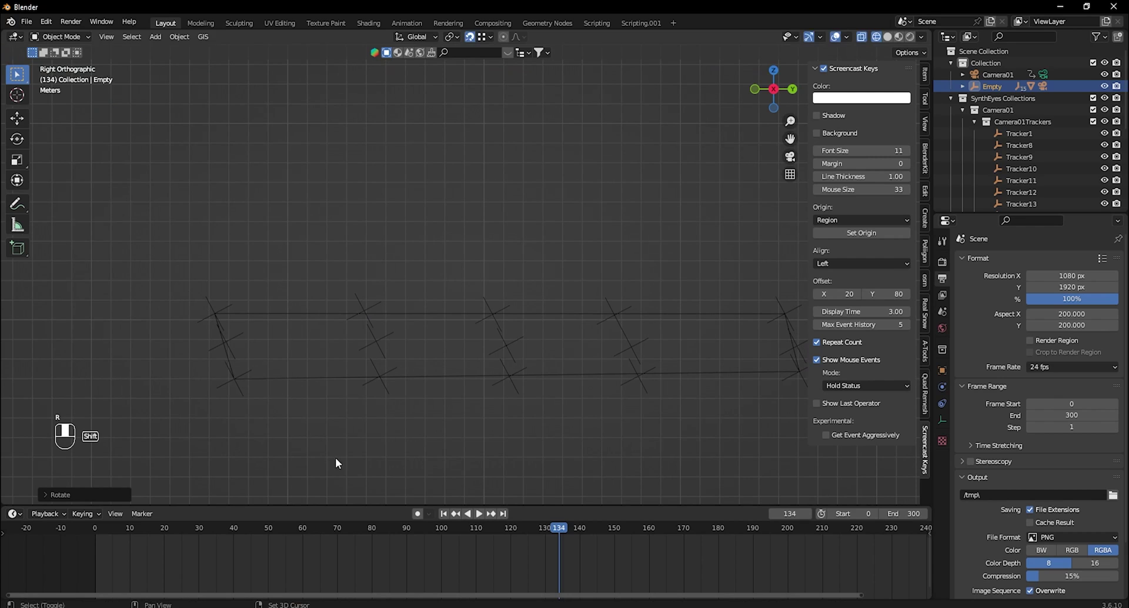
# Refine the empty's rotation in front and side views until the trackers lie flat.
pyautogui.press('KP_1')
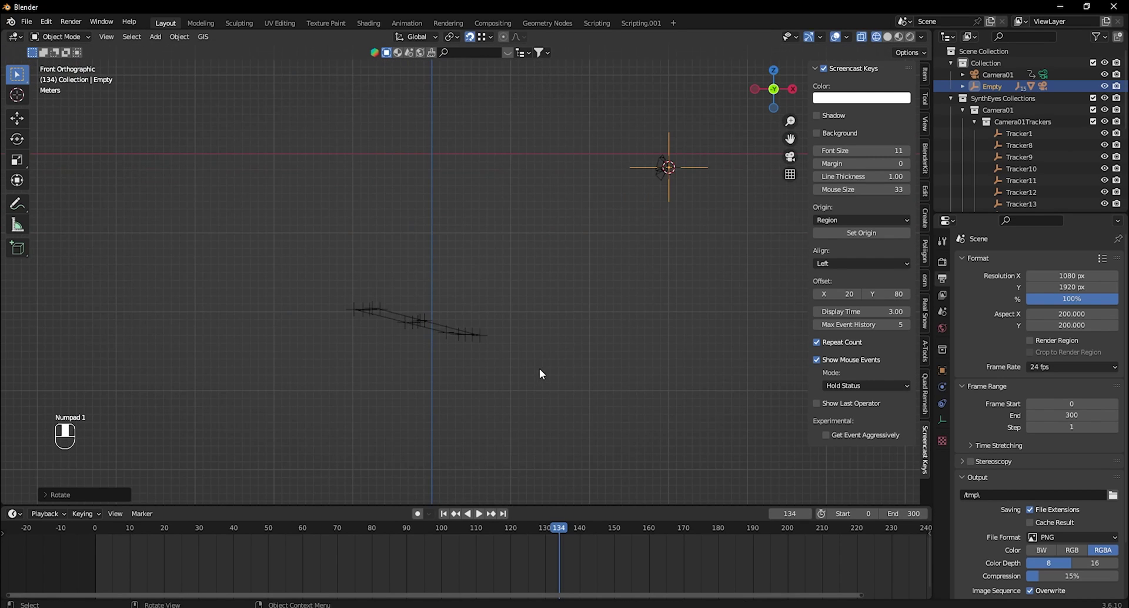
pyautogui.press('r')
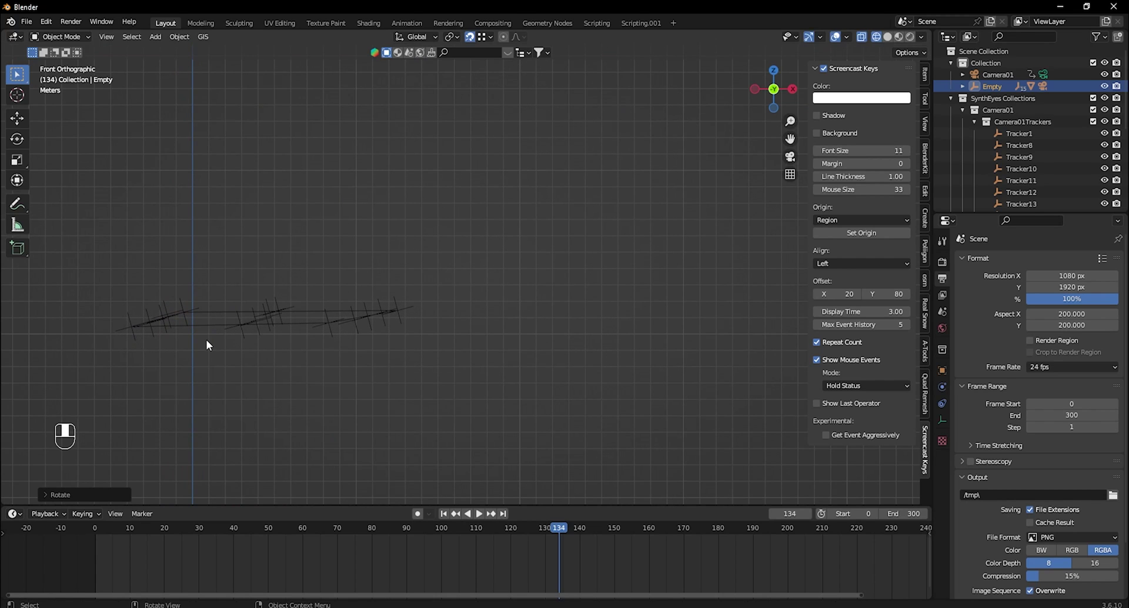
pyautogui.press('KP_3')
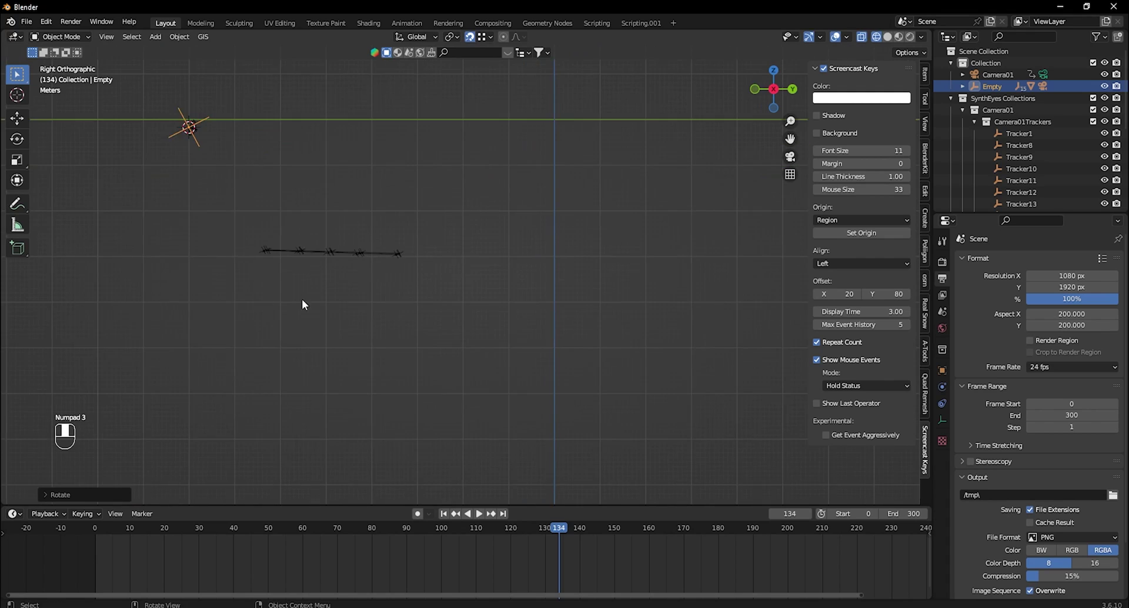
pyautogui.moveTo(330, 299); pyautogui.dragTo(390, 395)
pyautogui.press('r')
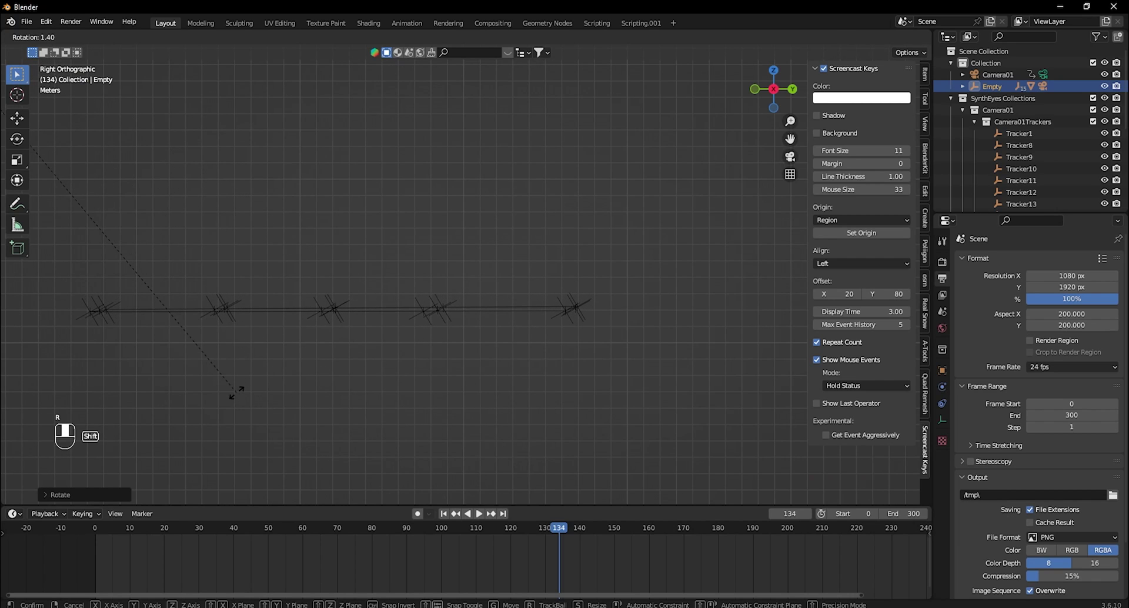
pyautogui.press('KP_7')
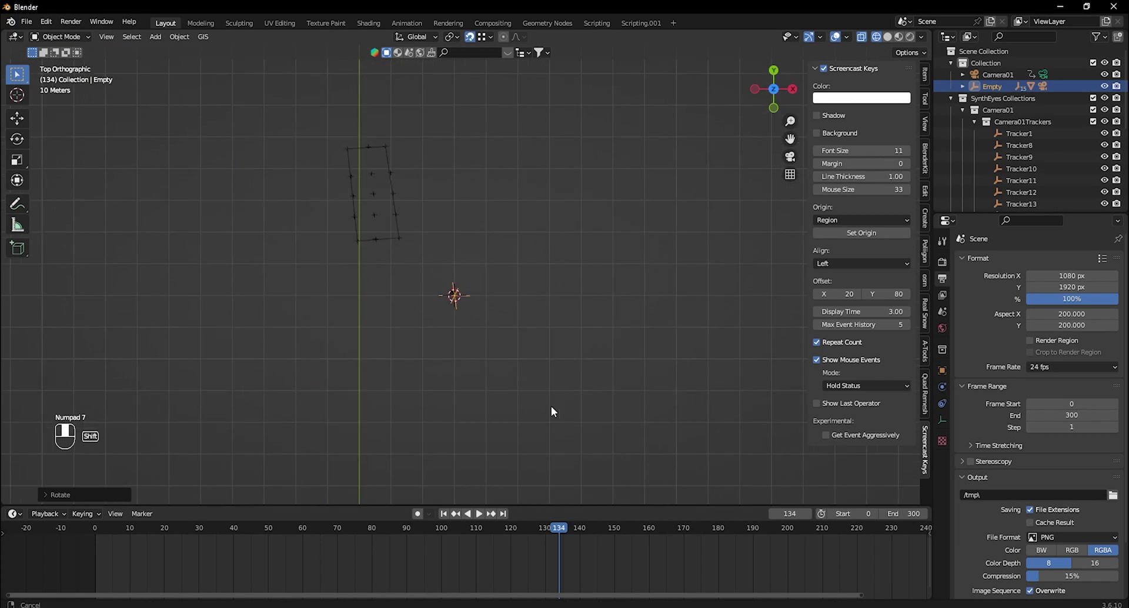
# Rotate the empty around Z in top view to align the trackers with the grid.
pyautogui.press('r')
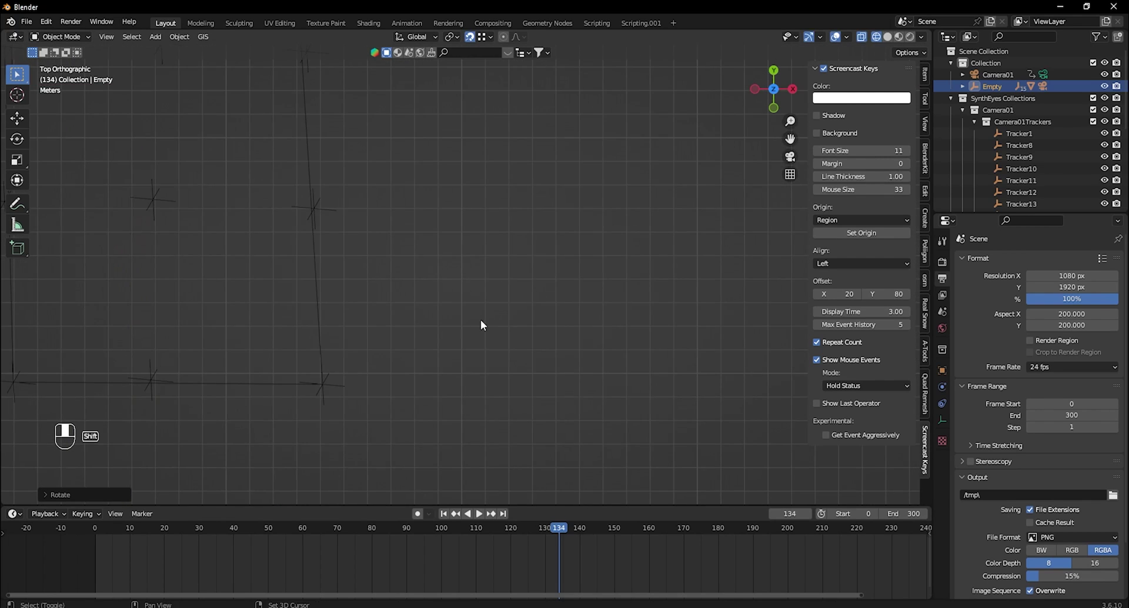
pyautogui.press('r')
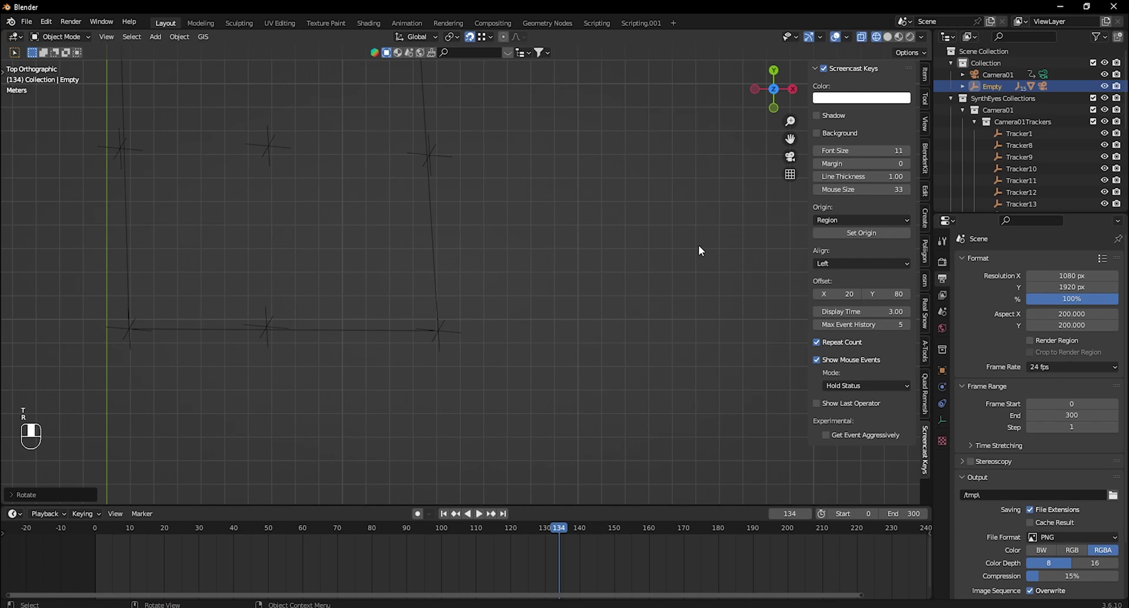
pyautogui.press('KP_3')
pyautogui.middleClick(702, 252)
pyautogui.moveTo(496, 275); pyautogui.dragTo(430, 175)
pyautogui.moveTo(563, 375); pyautogui.dragTo(424, 241)
# Fine-tune the setup's tilt in front and right views so trackers sit on the ground line.
pyautogui.press('KP_1')
pyautogui.moveTo(237, 332); pyautogui.dragTo(761, 286)
pyautogui.press('r')
pyautogui.press('KP_3')
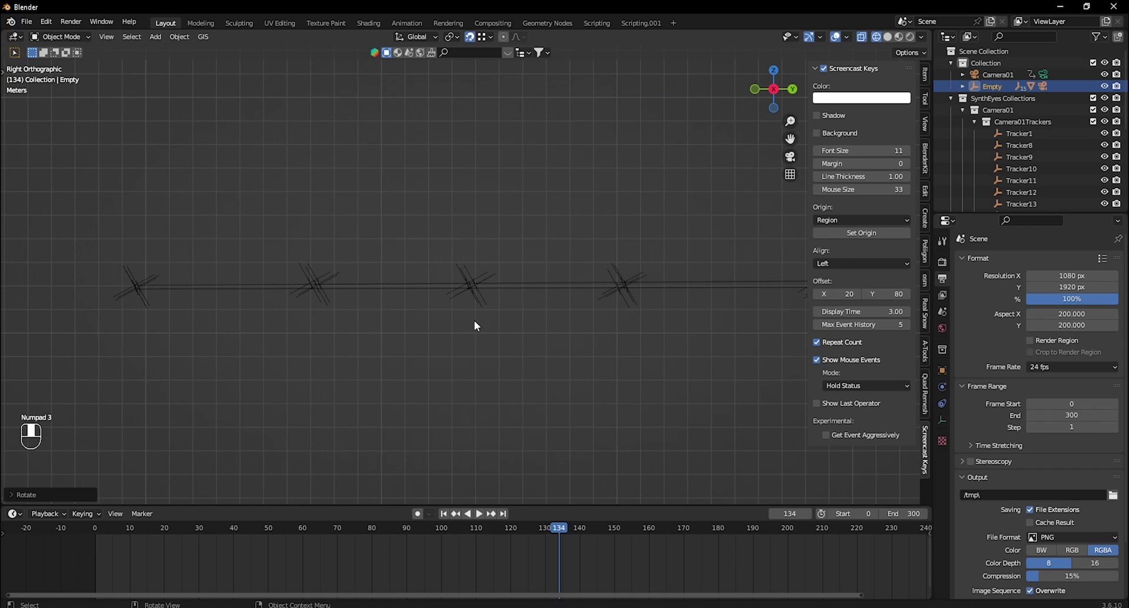
pyautogui.press('r')
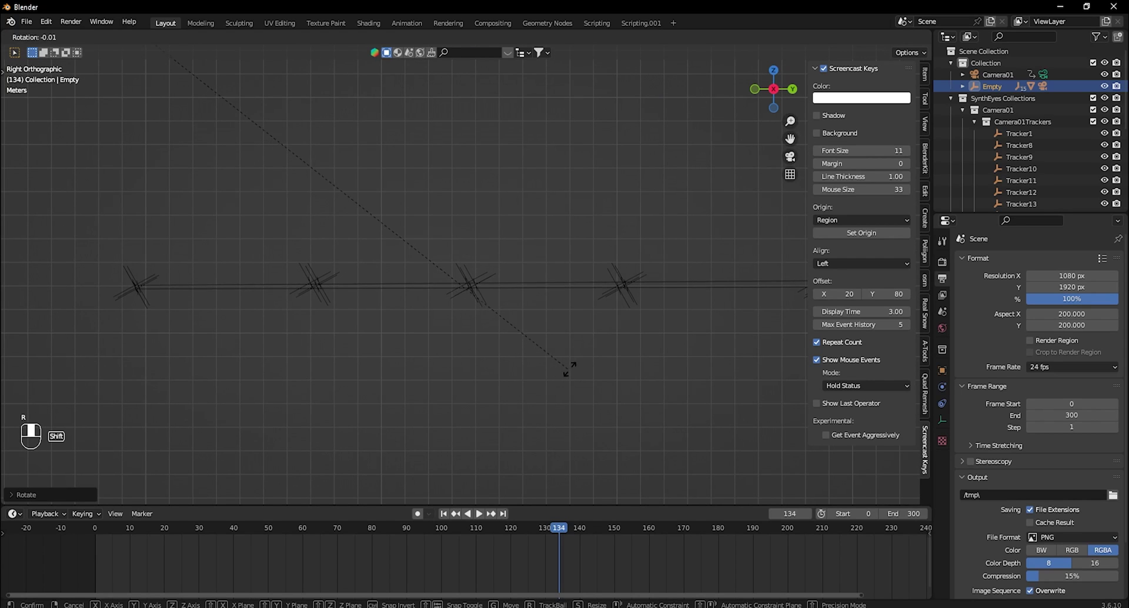
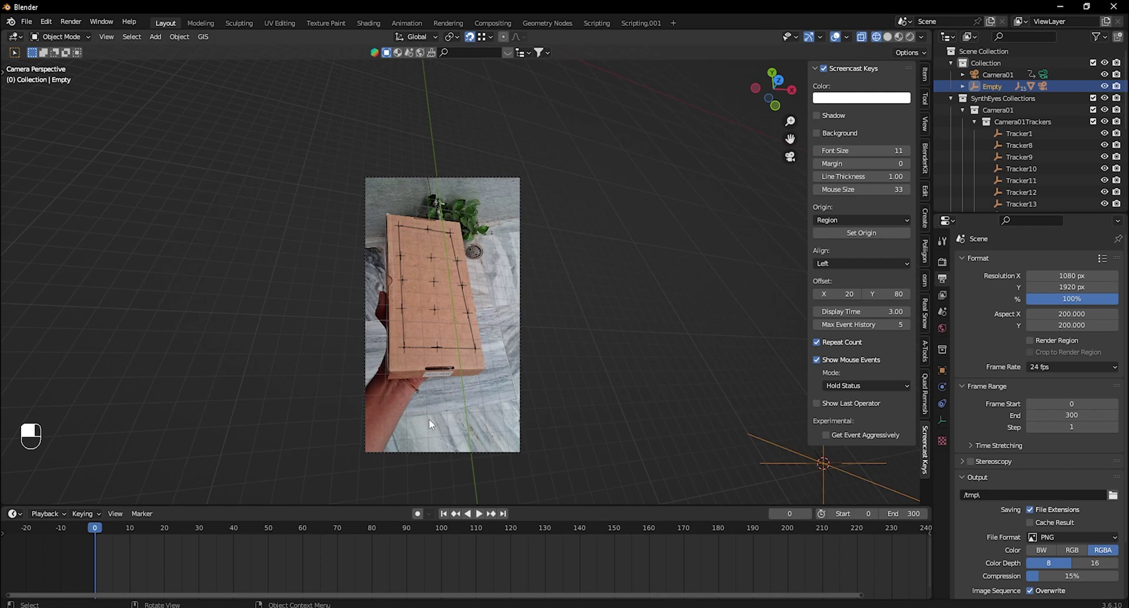
# Frame the tracked camera view and hide the Camera01 tracking collection in the Outliner.
pyautogui.moveTo(443, 377); pyautogui.dragTo(441, 346)
pyautogui.press('ctrl+s')
pyautogui.moveTo(443, 345); pyautogui.dragTo(969, 113)
pyautogui.press('ctrl+s')
pyautogui.moveTo(969, 114); pyautogui.dragTo(1095, 149)
pyautogui.click(1095, 148)
# Toggle Outliner visibility so only the second tracked camera shows, then save the file.
pyautogui.moveTo(1095, 148); pyautogui.dragTo(1098, 139)
pyautogui.click(1097, 139)
pyautogui.moveTo(1097, 139); pyautogui.dragTo(1099, 115)
pyautogui.click(1099, 116)
pyautogui.moveTo(1099, 113); pyautogui.dragTo(1101, 137)
pyautogui.click(1100, 137)
pyautogui.middleClick(1100, 137)
pyautogui.click(1100, 148)
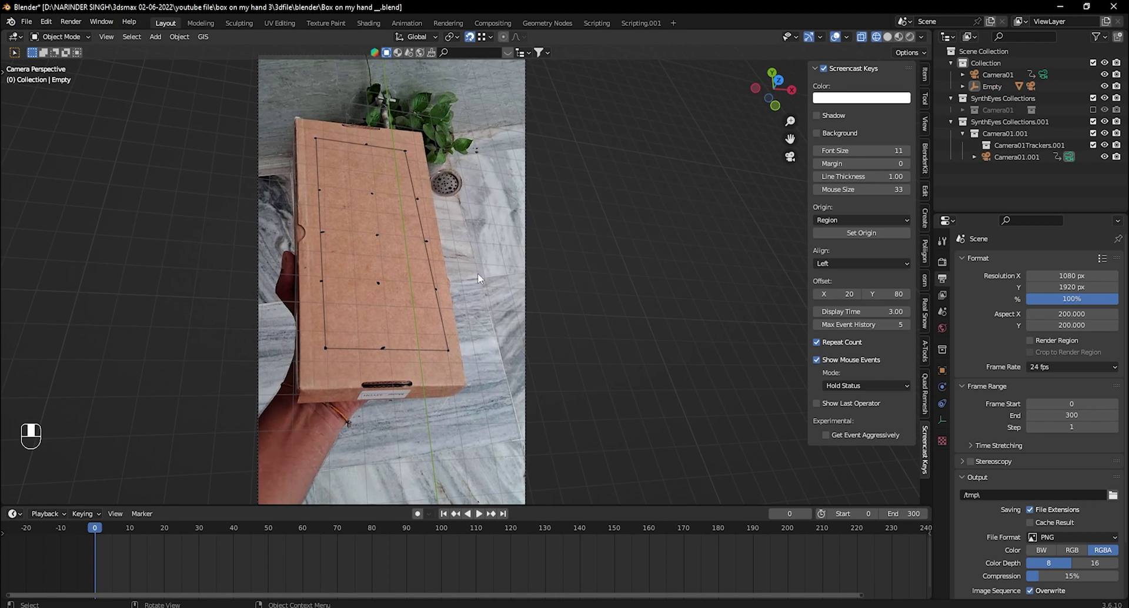
pyautogui.press('ctrl+s')
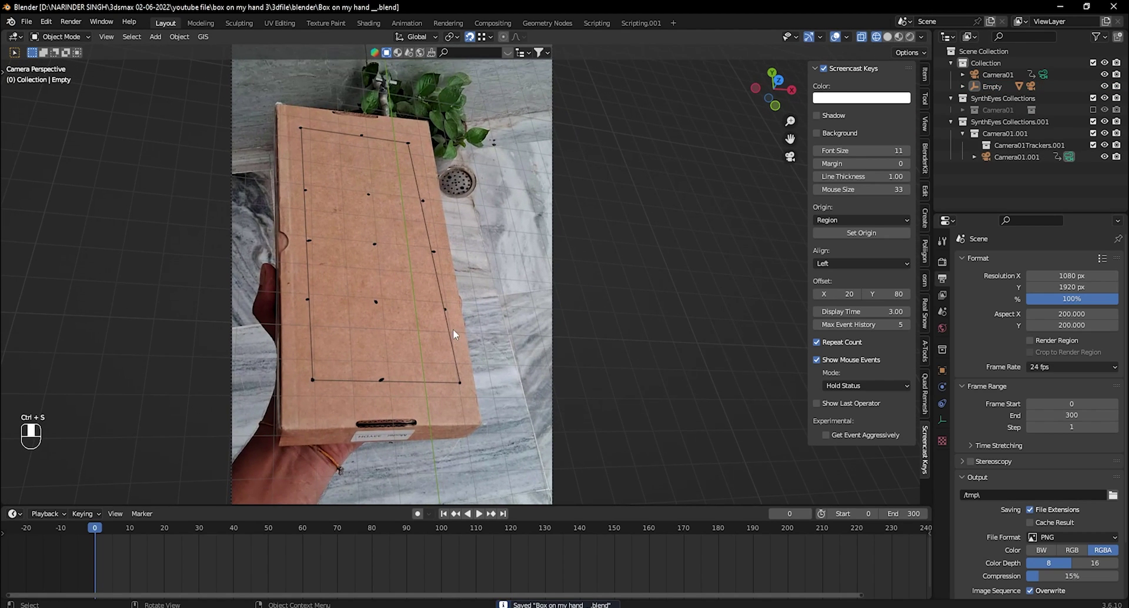
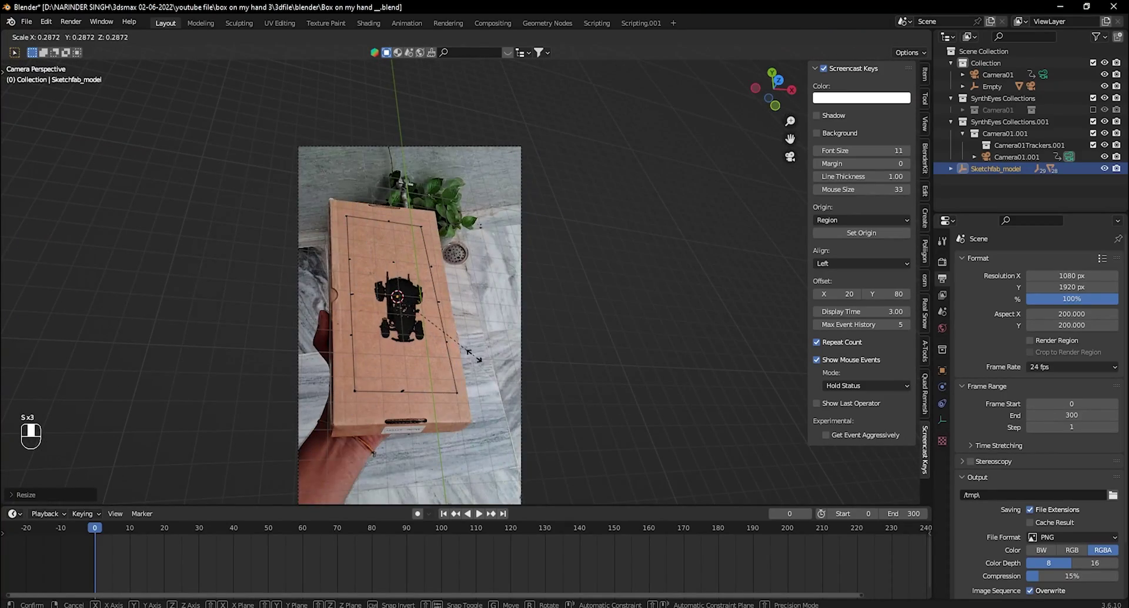
# Move the imported car model along one axis toward the top of the box.
pyautogui.middleClick(480, 360)
pyautogui.middleClick(468, 355)
pyautogui.press('g')
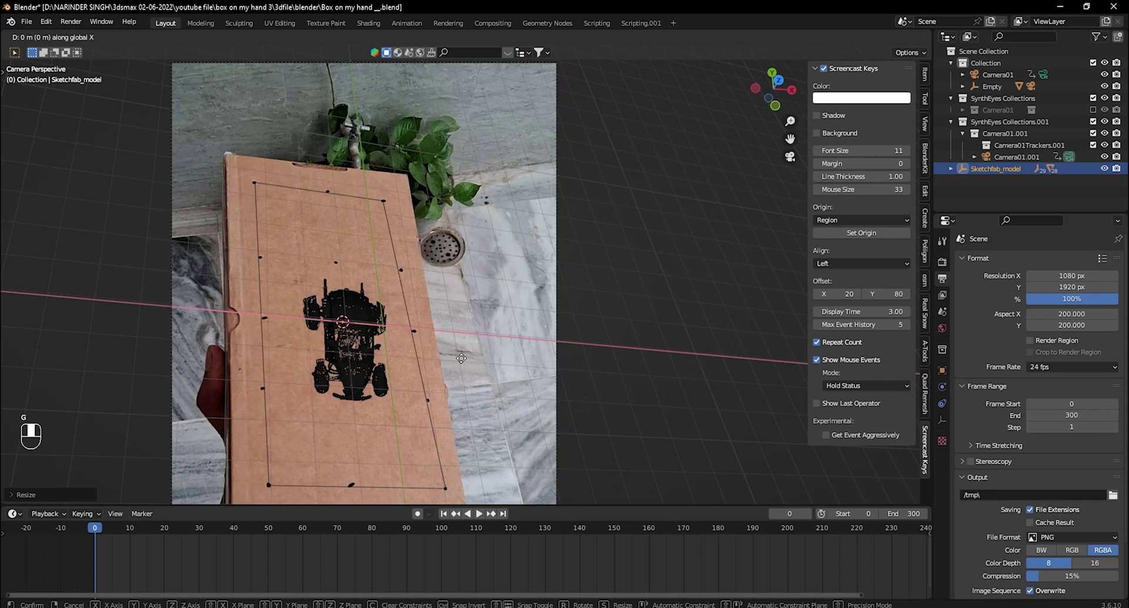
pyautogui.press('g')
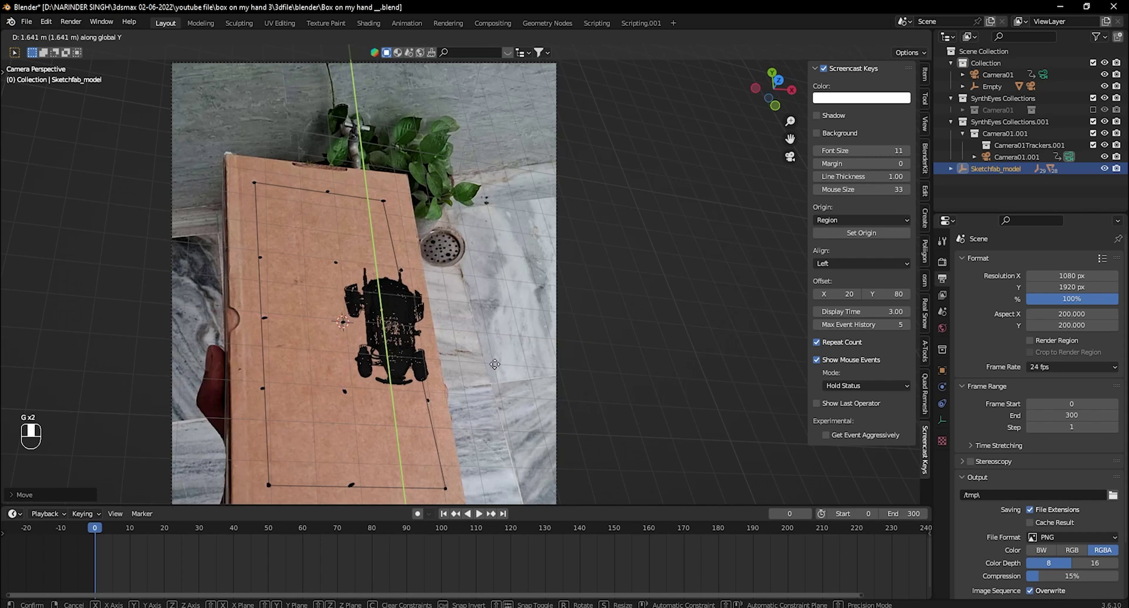
# Settle the car's scale and position on the box face.
pyautogui.press('s')
pyautogui.press('g')
pyautogui.moveTo(498, 346); pyautogui.dragTo(496, 372)
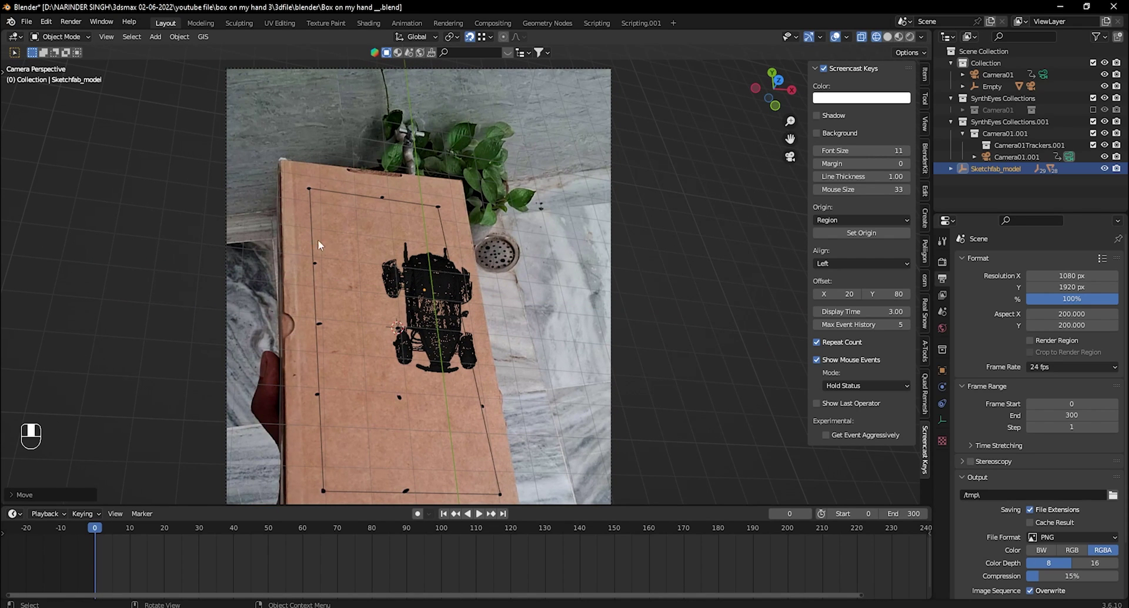
pyautogui.press('Tab')
pyautogui.moveTo(316, 211); pyautogui.dragTo(27, 23)
pyautogui.press('2')
# Bring in the Talking Phone Pacing character and orbit out to see it beside the car.
pyautogui.press('shift+s')
pyautogui.press('Tab')
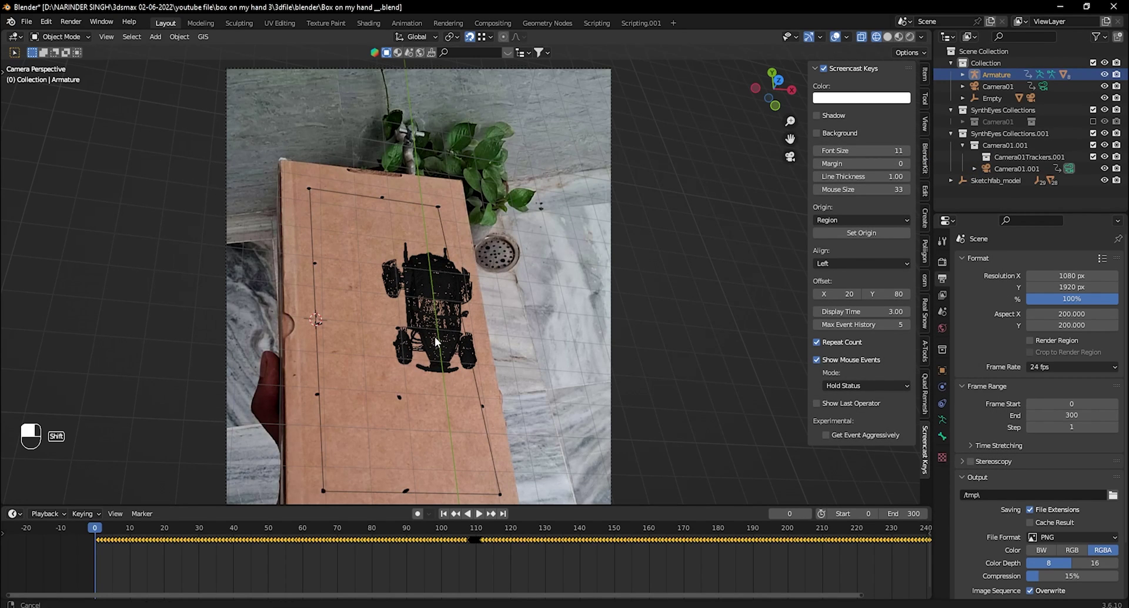
pyautogui.moveTo(589, 294); pyautogui.dragTo(874, 140)
pyautogui.moveTo(874, 141); pyautogui.dragTo(394, 346)
pyautogui.press('shift+s')
pyautogui.press('s')
pyautogui.moveTo(394, 347); pyautogui.dragTo(438, 340)
# Move and rescale the character in front view to sit in proportion with the car.
pyautogui.press('KP_1')
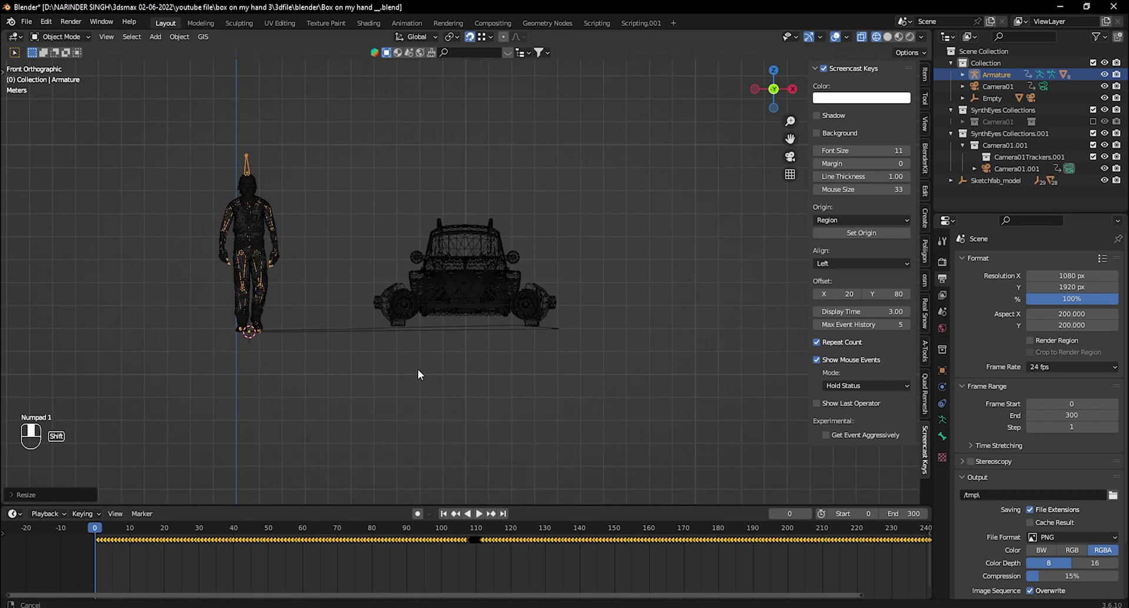
pyautogui.press('g')
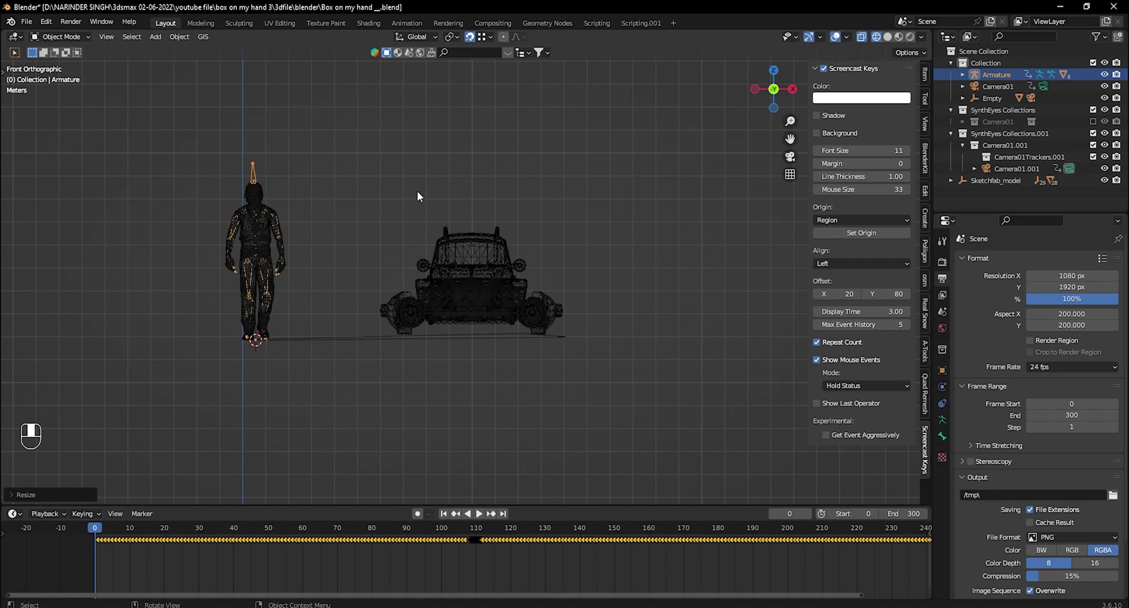
pyautogui.moveTo(474, 43); pyautogui.dragTo(420, 310)
pyautogui.press('g')
pyautogui.press('s')
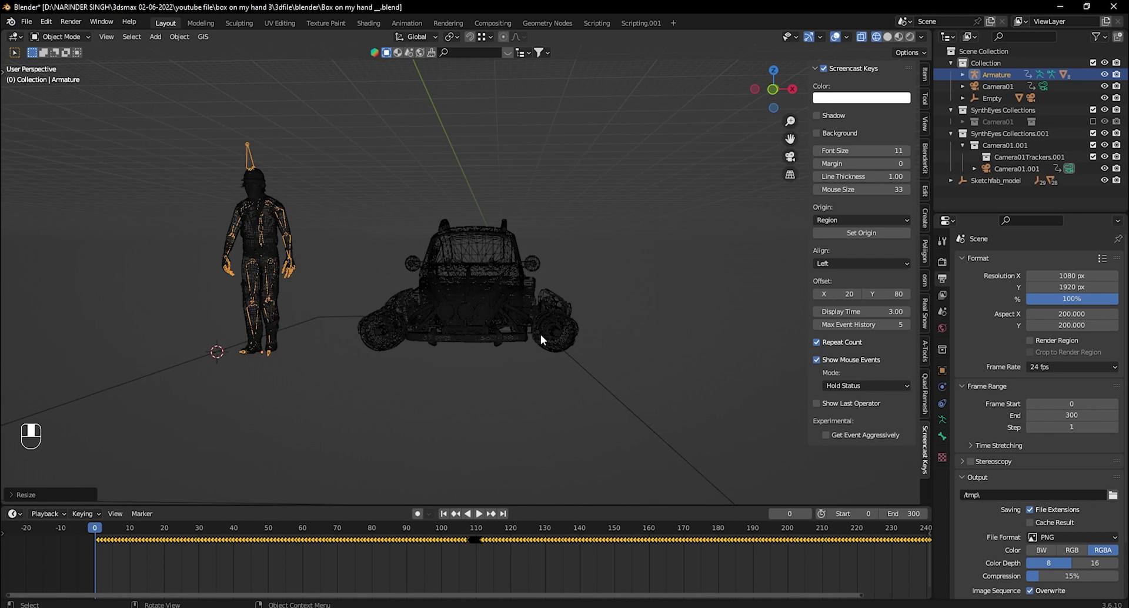
# Adjust the character's placement and select the Sketchfab car model.
pyautogui.press('KP_1')
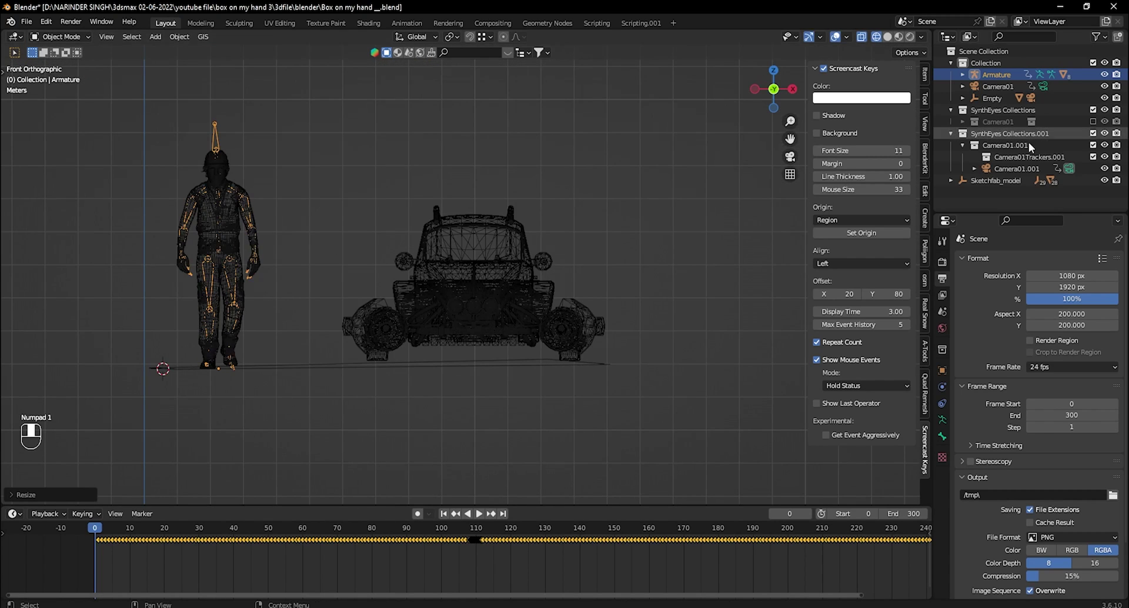
pyautogui.press('g')
pyautogui.moveTo(531, 333); pyautogui.dragTo(980, 215)
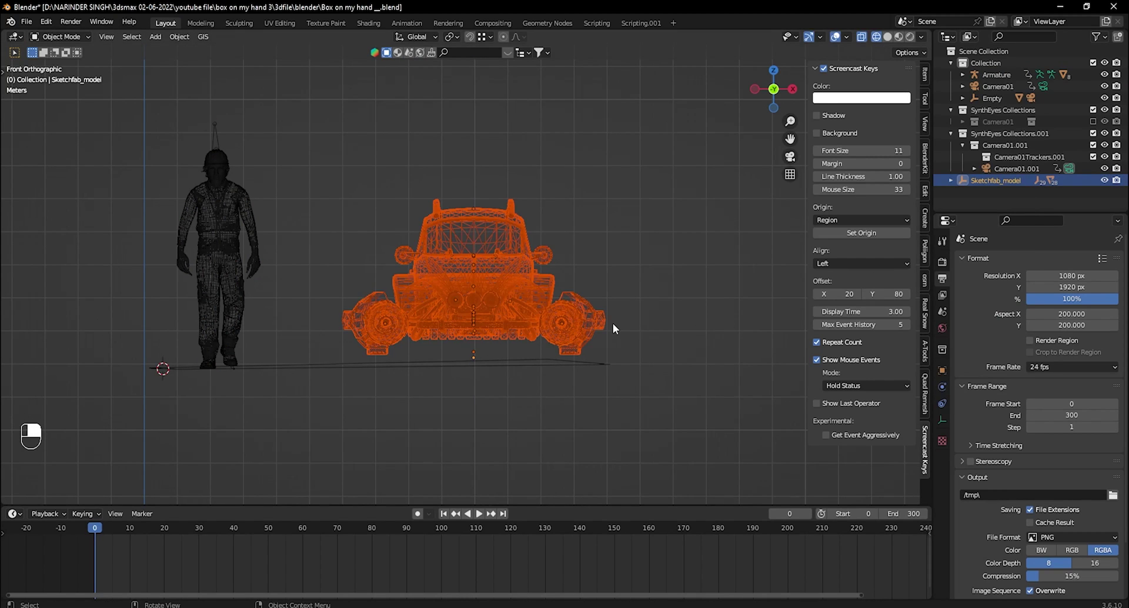
# Move the car into a new collection named 'car'.
pyautogui.press('m')
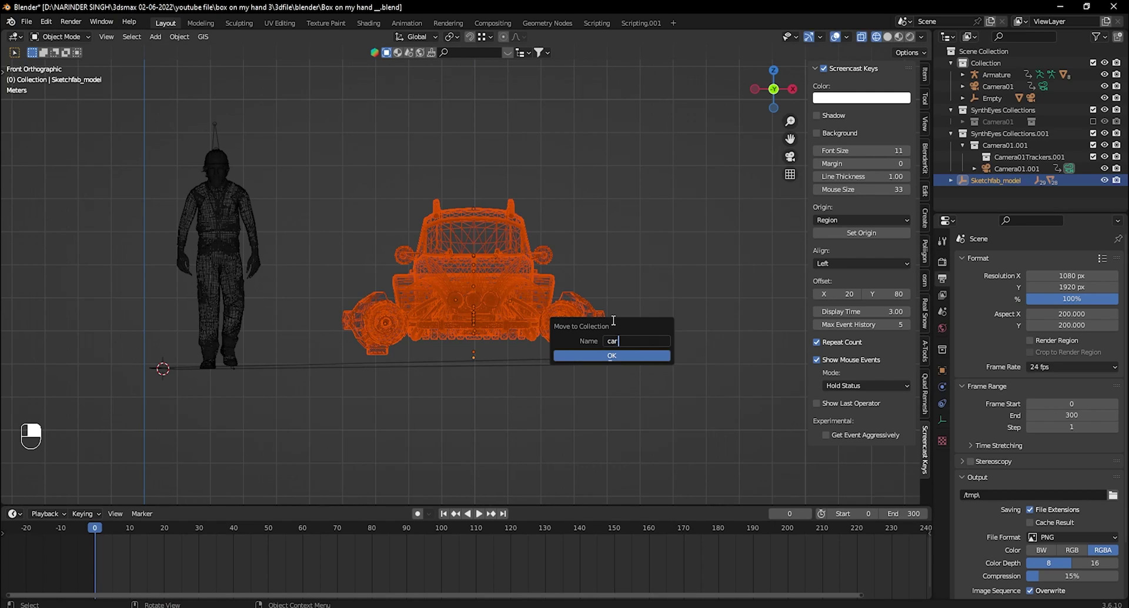
pyautogui.click(654, 372)
# Move the character armature into a new 'model' collection and save the file.
pyautogui.click(993, 80)
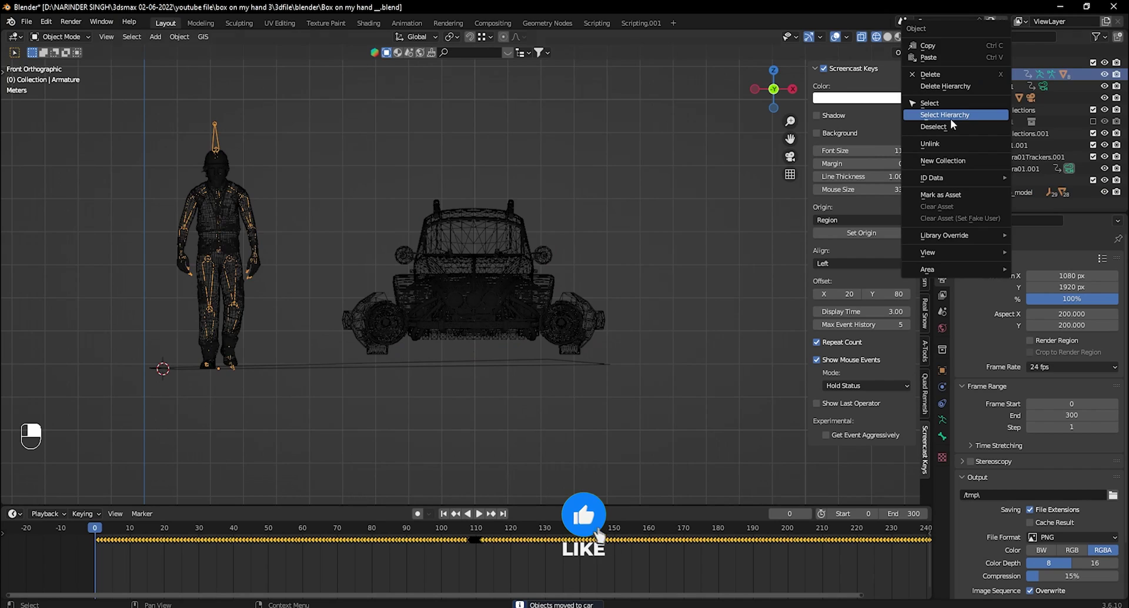
pyautogui.press('m')
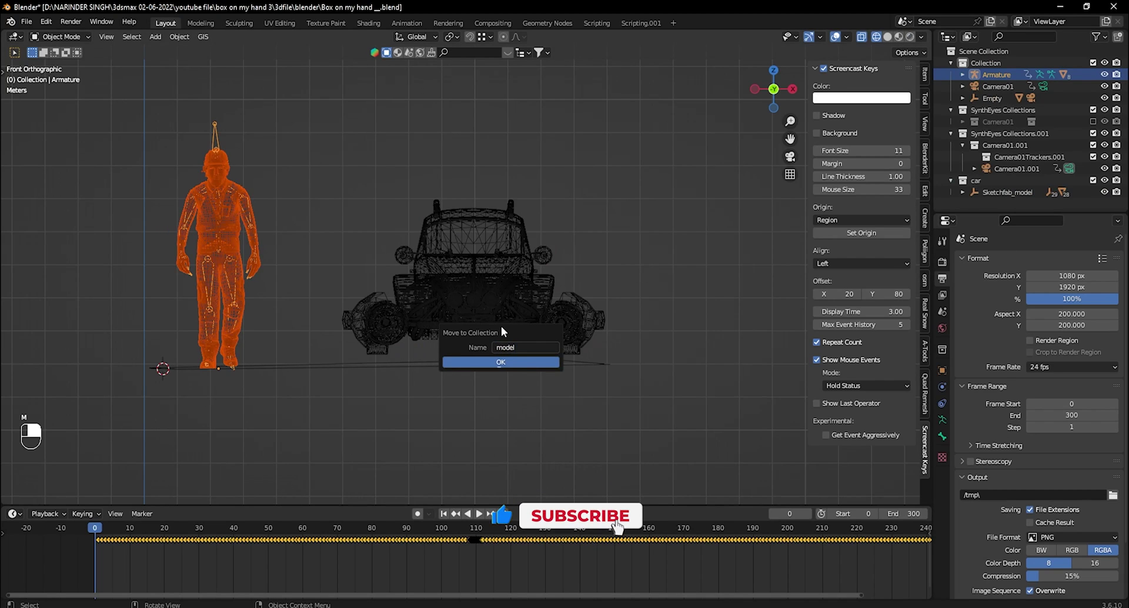
pyautogui.moveTo(513, 340); pyautogui.dragTo(454, 287)
pyautogui.press('KP_0')
pyautogui.press('ctrl+s')
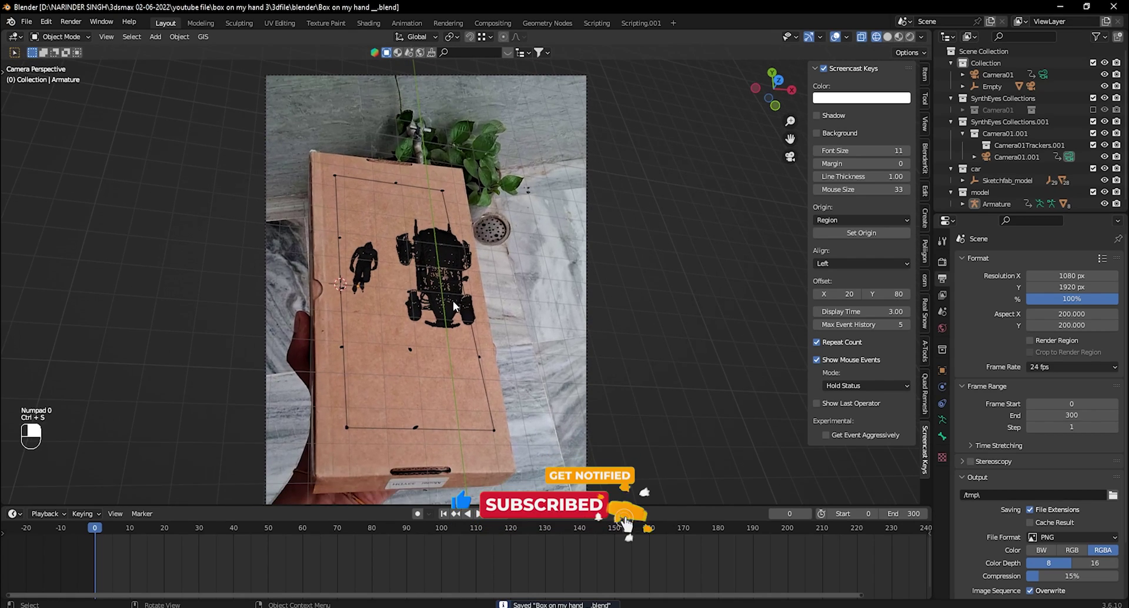
# Play the tracked animation to preview the car and character, then reach the render engine settings.
pyautogui.press('space')
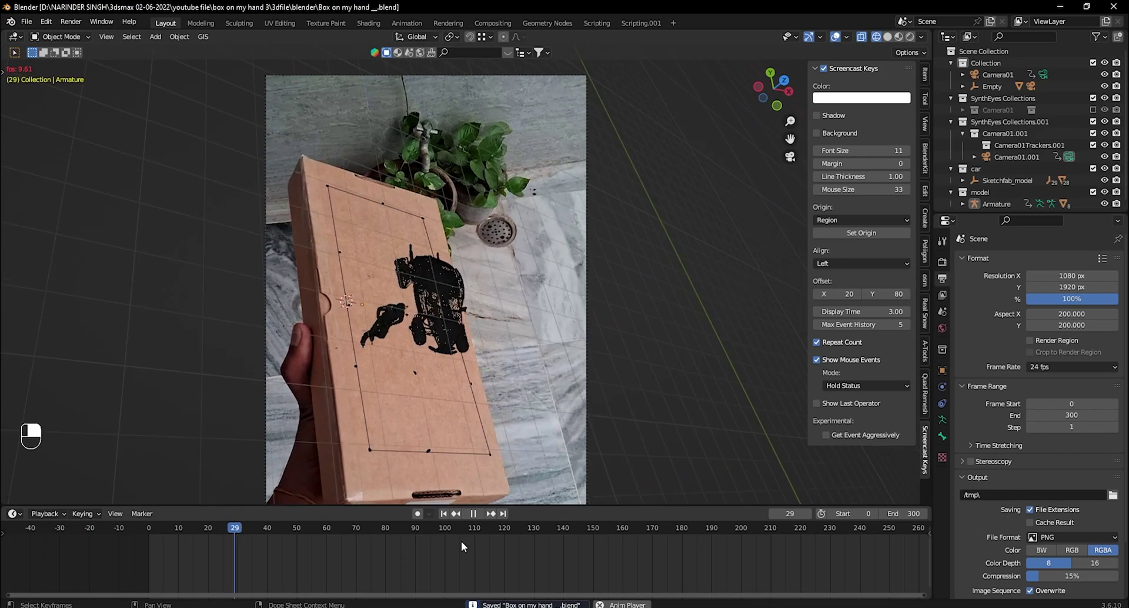
pyautogui.moveTo(388, 556); pyautogui.dragTo(944, 265)
pyautogui.press('space')
pyautogui.middleClick(944, 265)
pyautogui.moveTo(944, 265); pyautogui.dragTo(1048, 264)
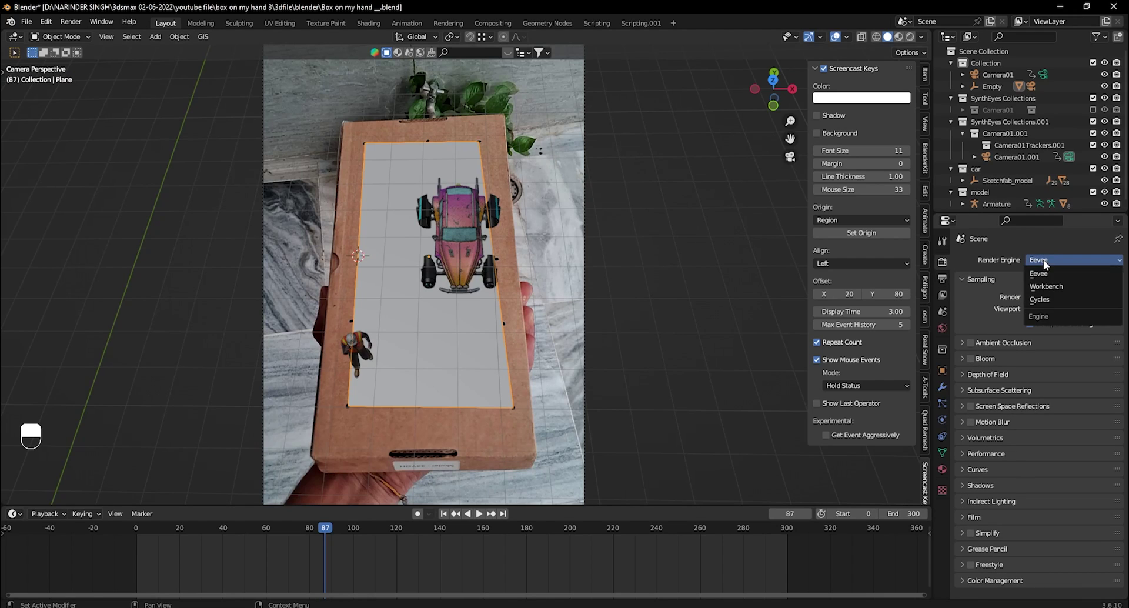
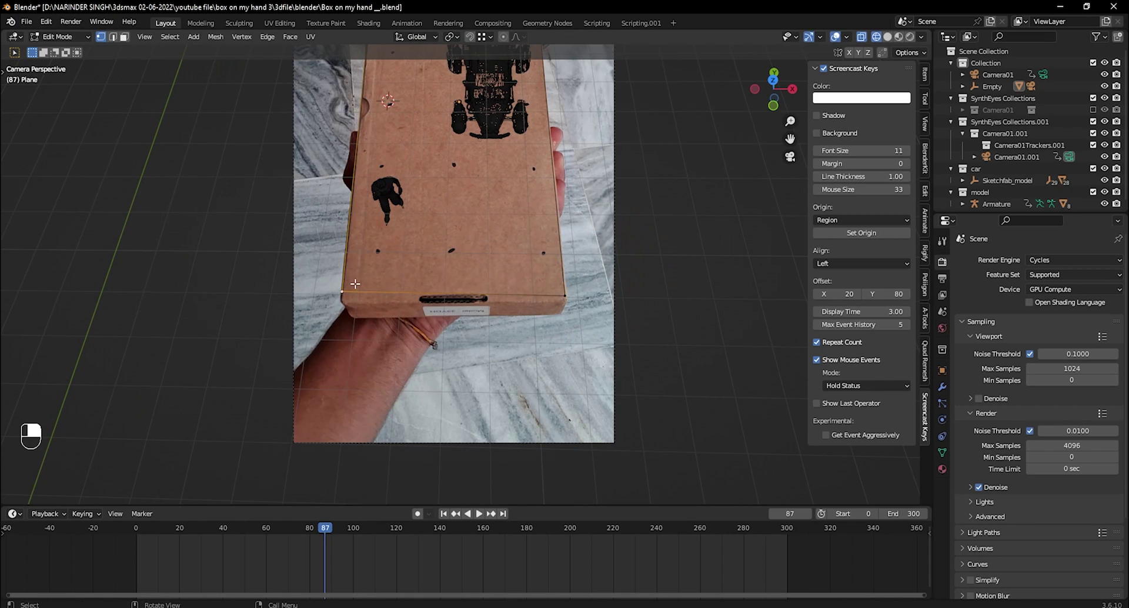
# Slide the plane's edge to match the box, leave Edit Mode and switch to rendered shading.
pyautogui.press('g')
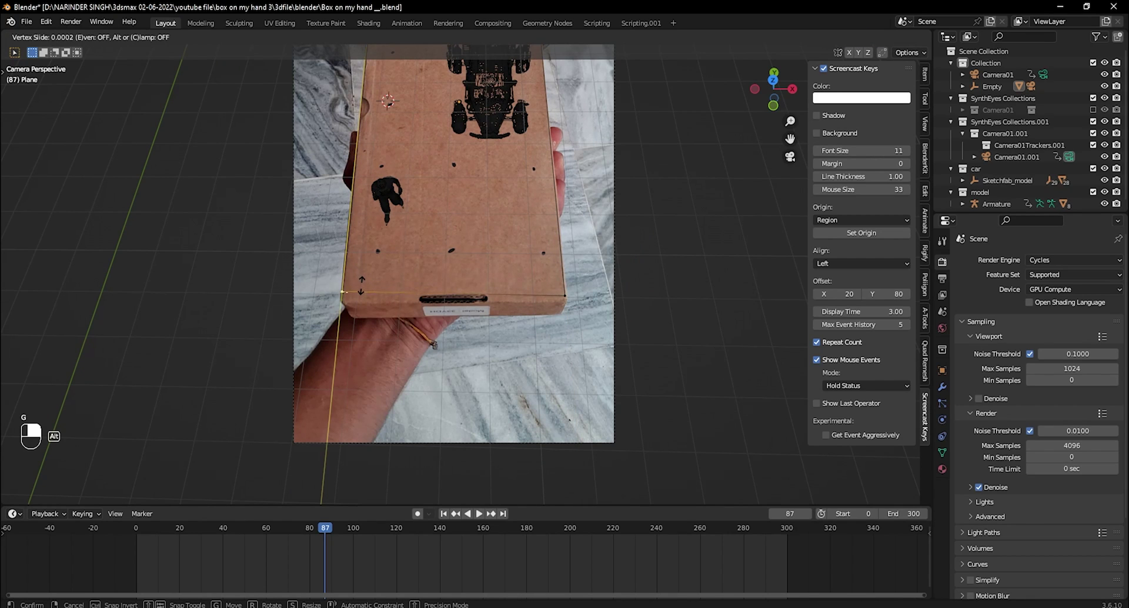
pyautogui.press('Tab')
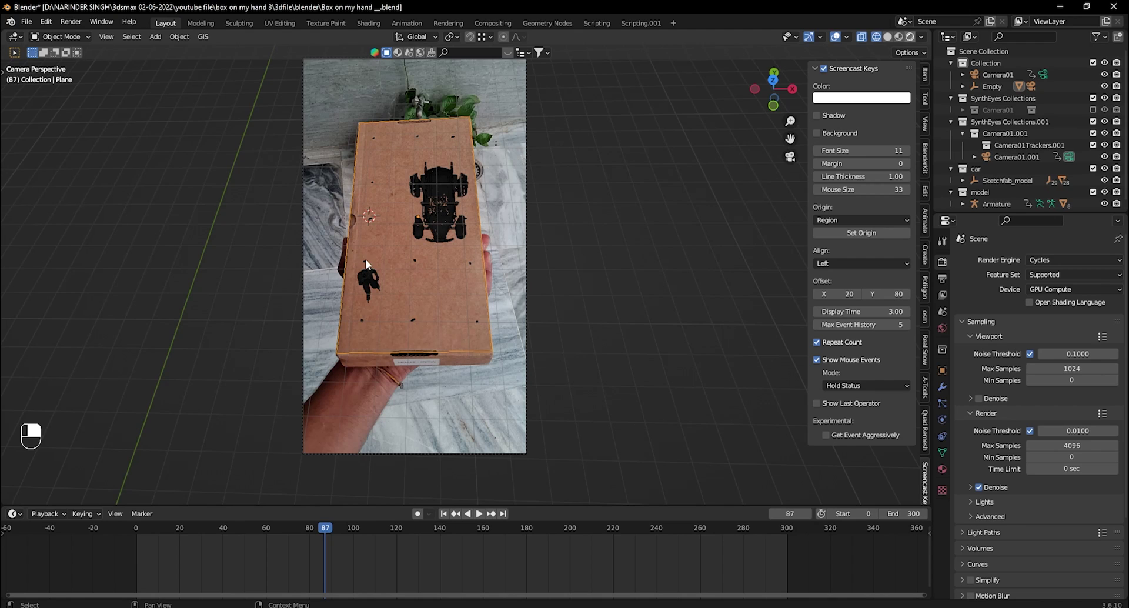
pyautogui.moveTo(411, 225); pyautogui.dragTo(467, 233)
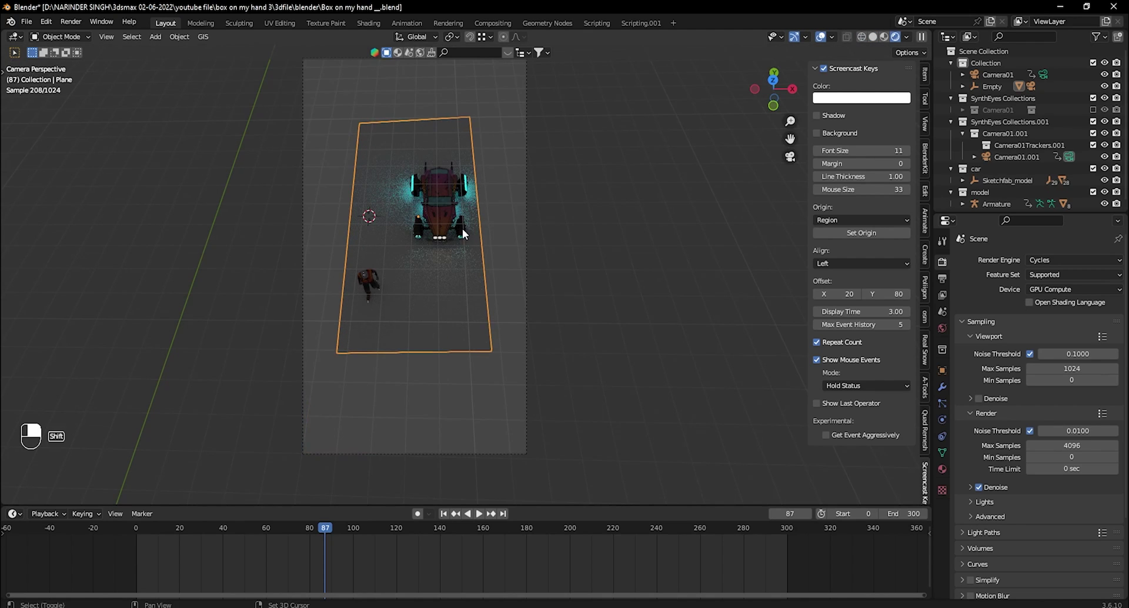
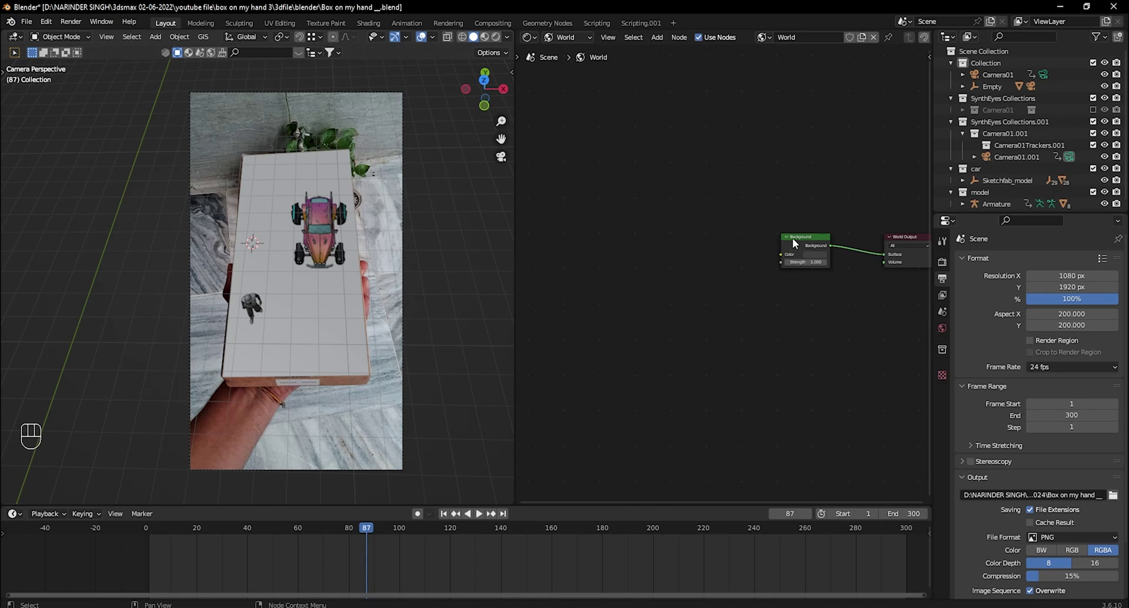
# Give the world Background an Environment Texture with mapping nodes and load an HDRI image.
pyautogui.click(798, 242)
pyautogui.press('shift+t')
pyautogui.click(799, 242)
pyautogui.press('ctrl+t')
pyautogui.click(773, 204)
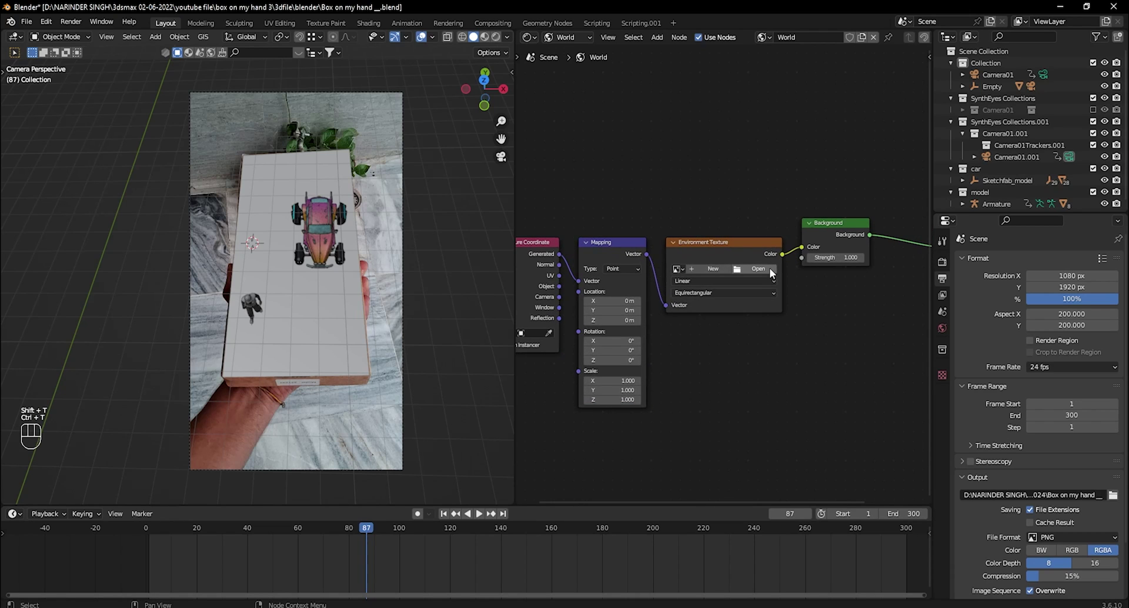
# Turn the shader area into a second 3D viewport showing the camera view.
pyautogui.moveTo(773, 272); pyautogui.dragTo(396, 244)
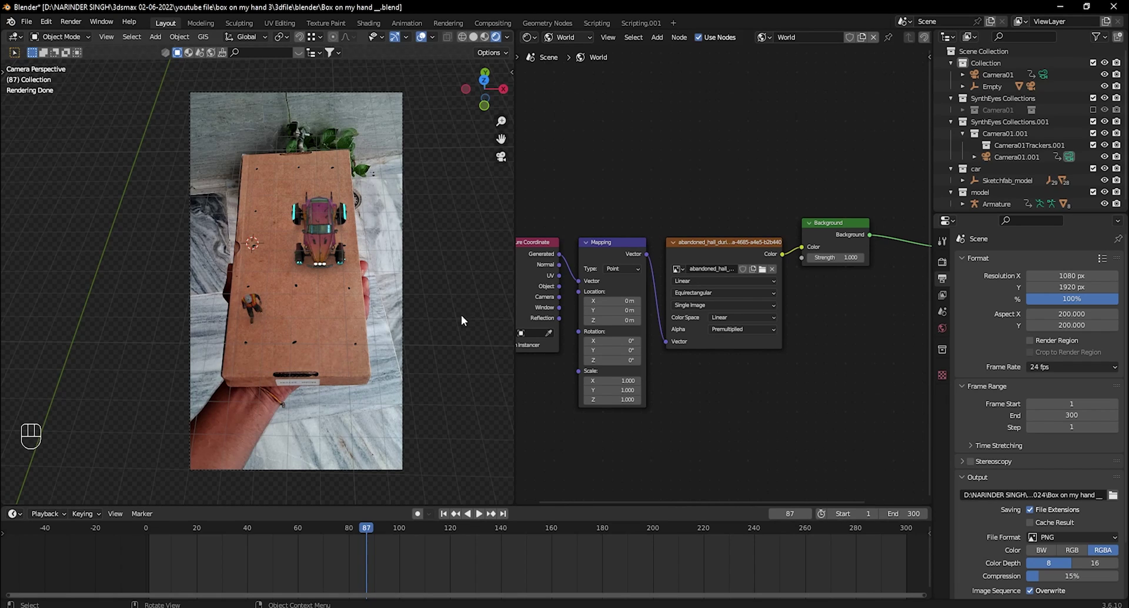
pyautogui.moveTo(534, 41); pyautogui.dragTo(701, 333)
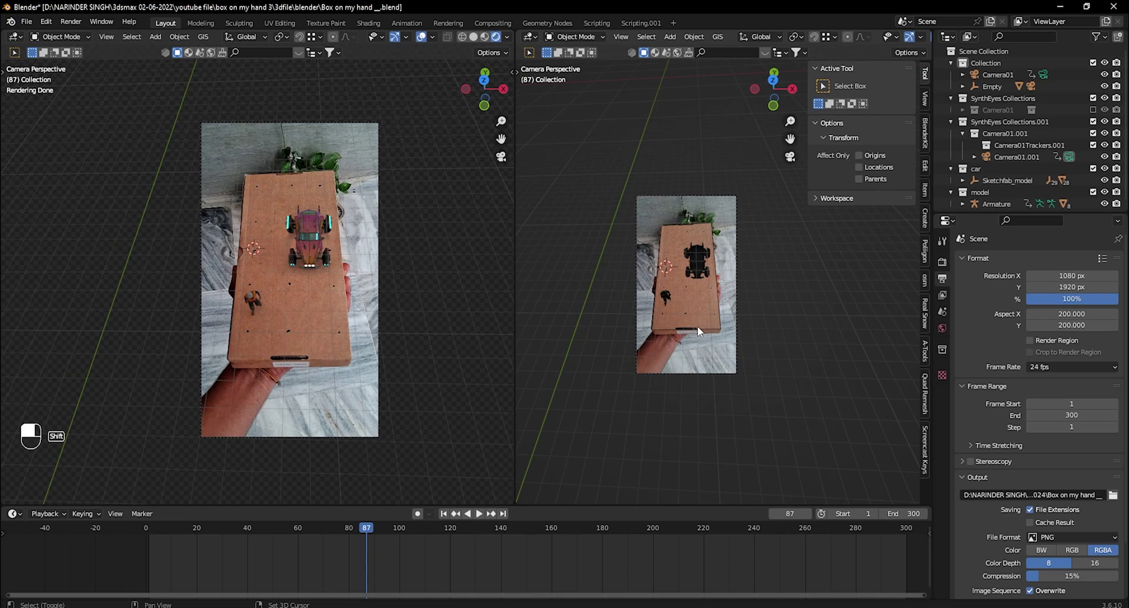
# Add a point light and raise it vertically above the scene in front view.
pyautogui.press('shift+a')
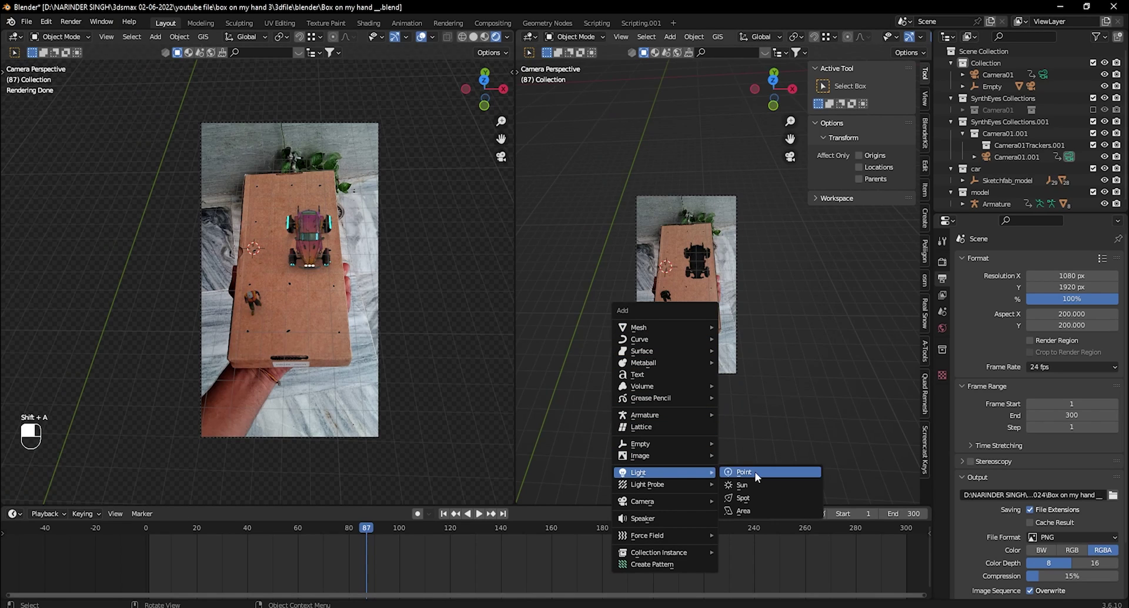
pyautogui.press('KP_7')
pyautogui.press('g')
pyautogui.moveTo(782, 337); pyautogui.dragTo(781, 338)
pyautogui.press('KP_1')
pyautogui.press('g')
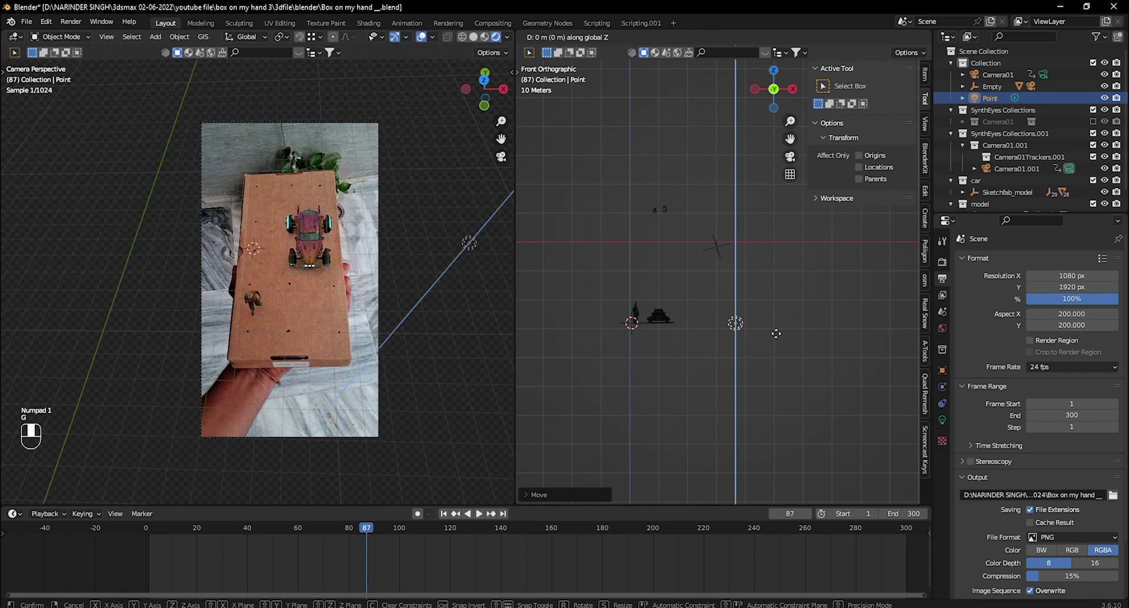
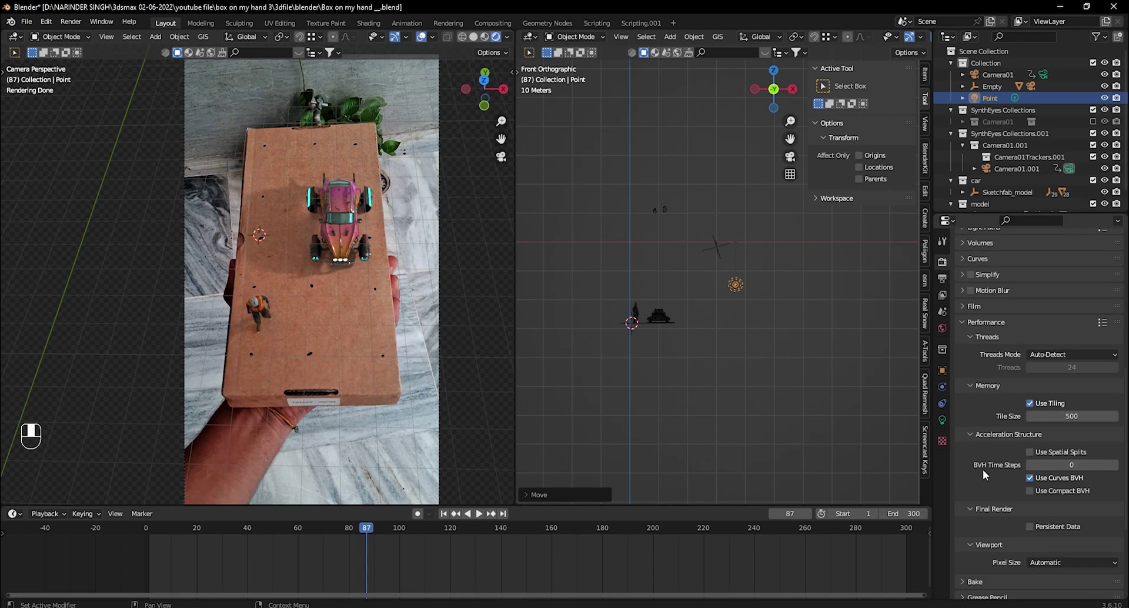
# Choose the colour management view transform in Render Properties.
pyautogui.click(1055, 520)
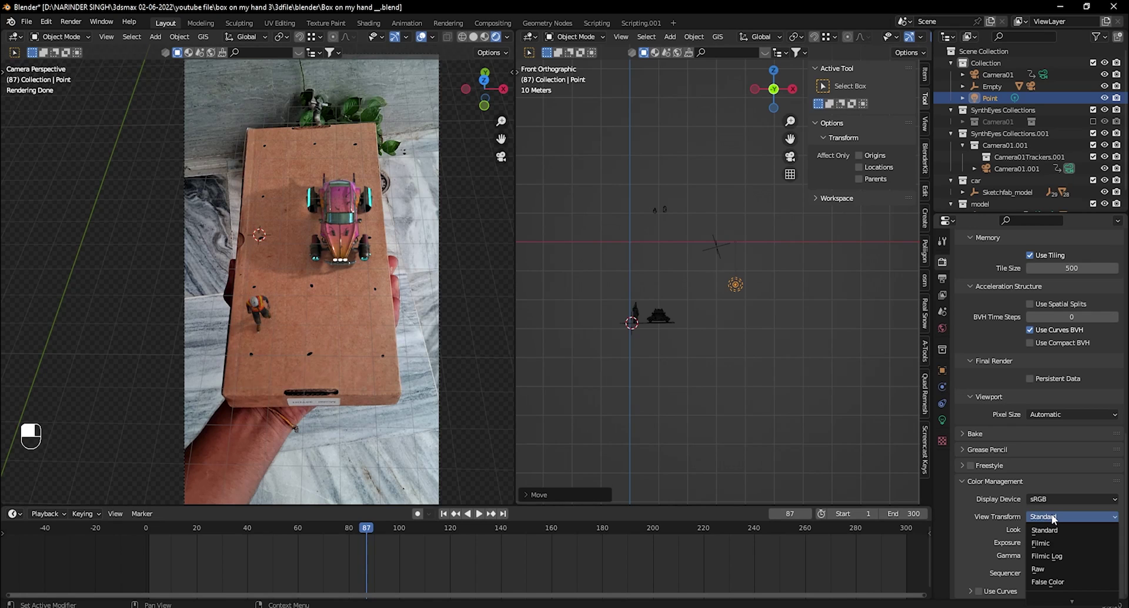